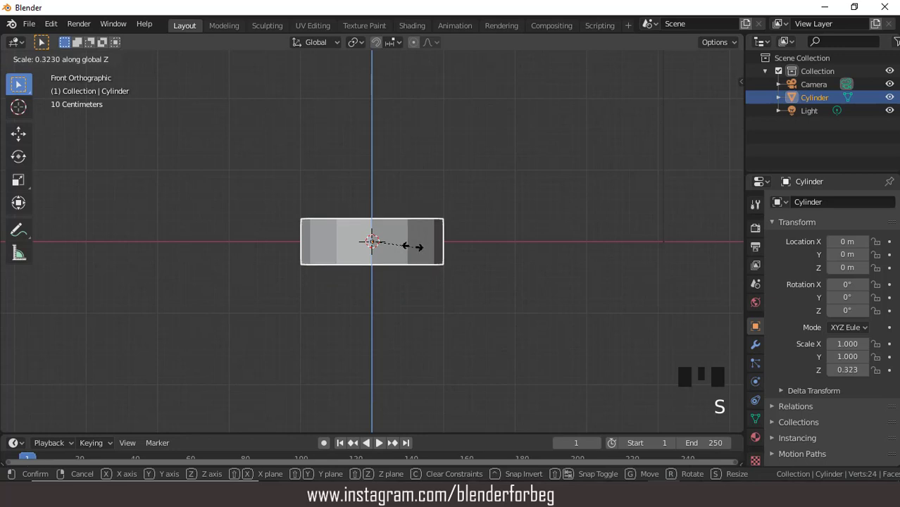
Widen the disc outward, then adjust its height from front view into a broad low disc.
left_click_drag(456, 264, 491, 305)
key("s")
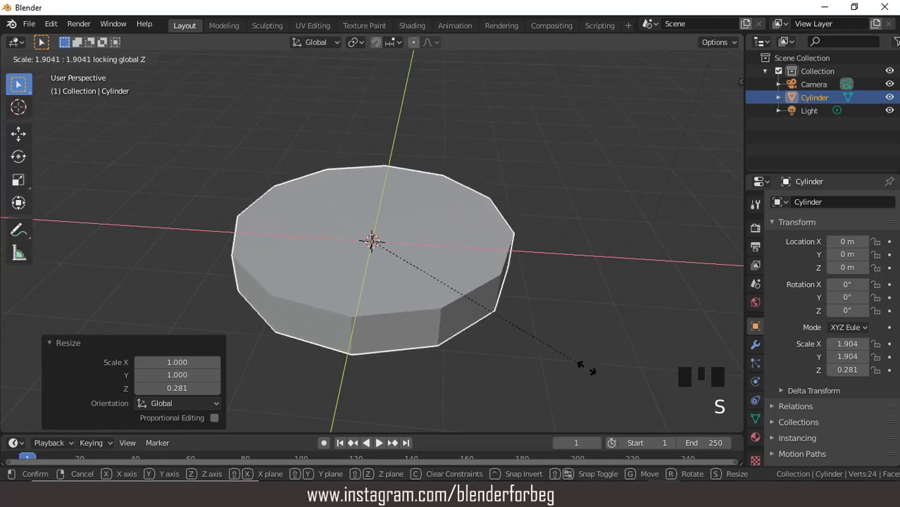
scroll("down", 3)
left_click_drag(471, 276, 449, 223)
key("KP_1")
key("s")
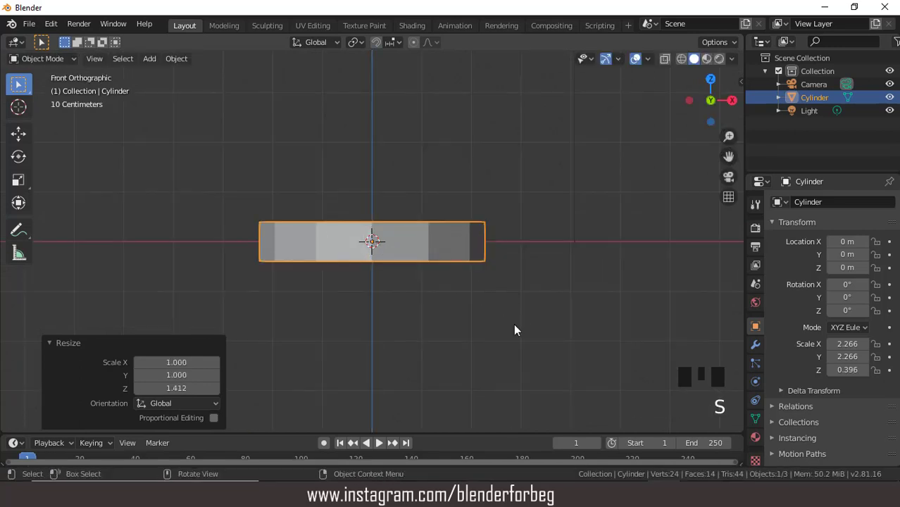
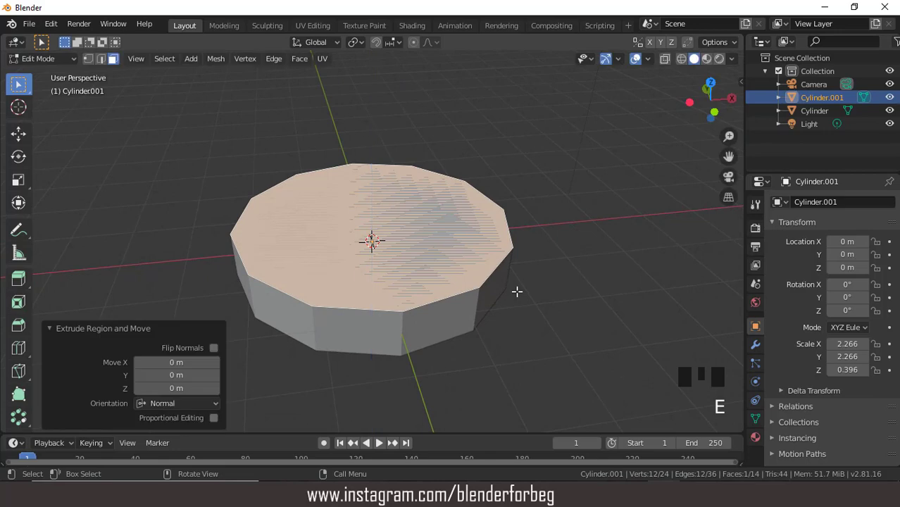
Extrude the top face in place and scale it outward twice to form a flared rim.
key("s")
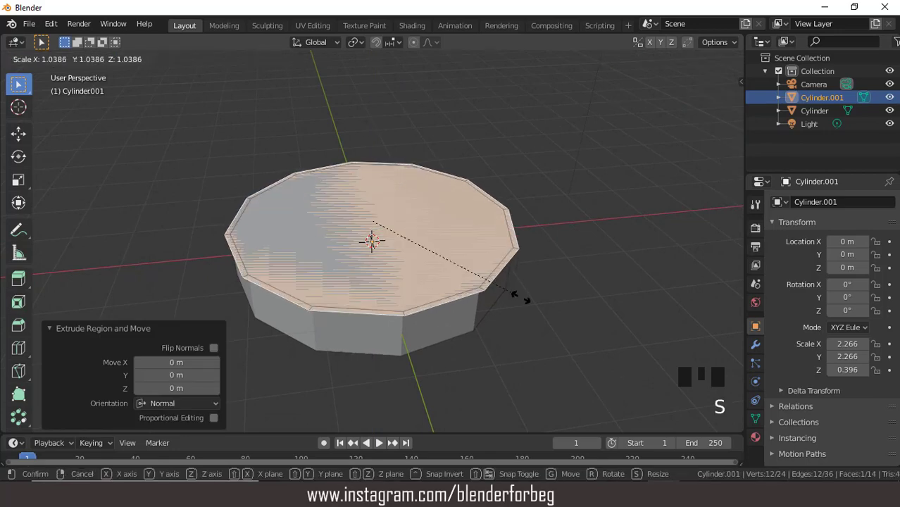
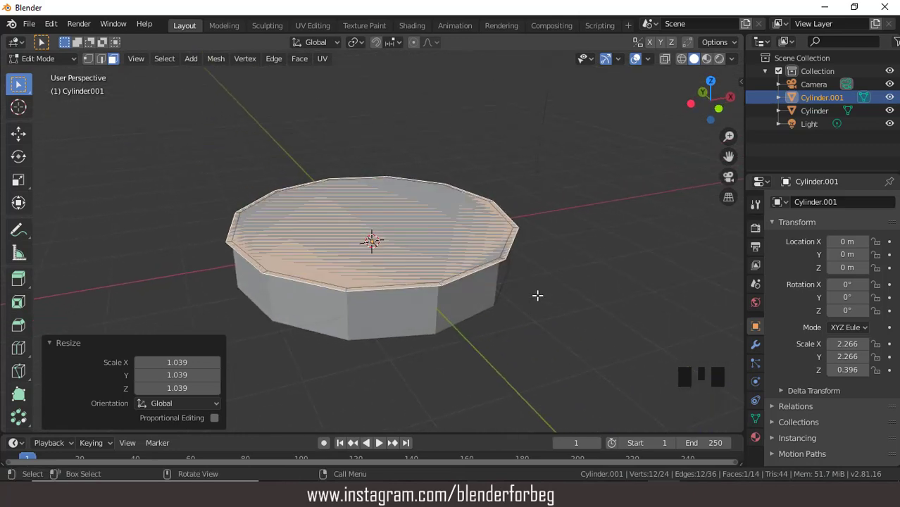
key("e")
key("s")
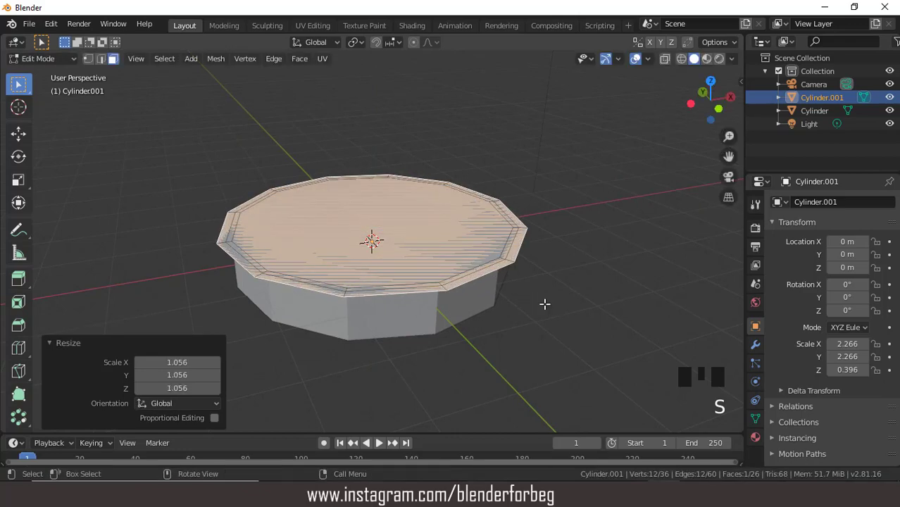
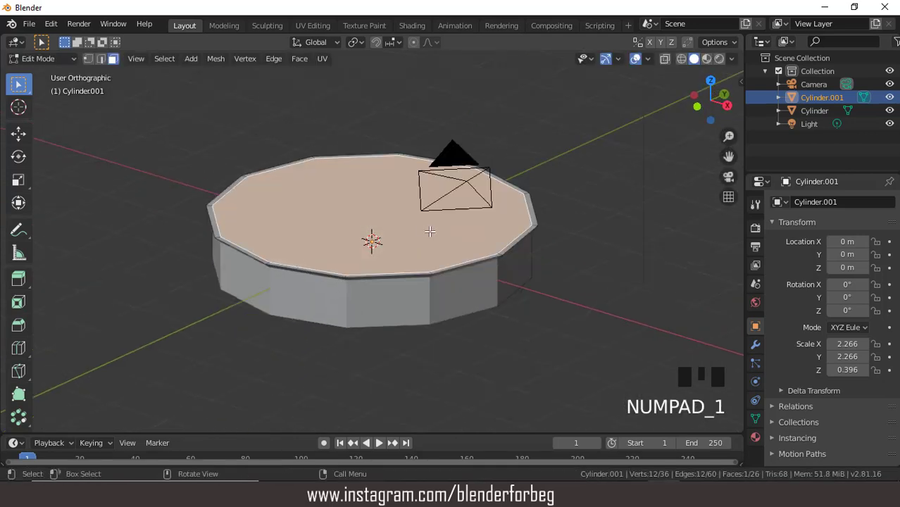
Extrude the top face upward and scale it inward repeatedly to build a sloping conical roof.
key("e")
key("s")
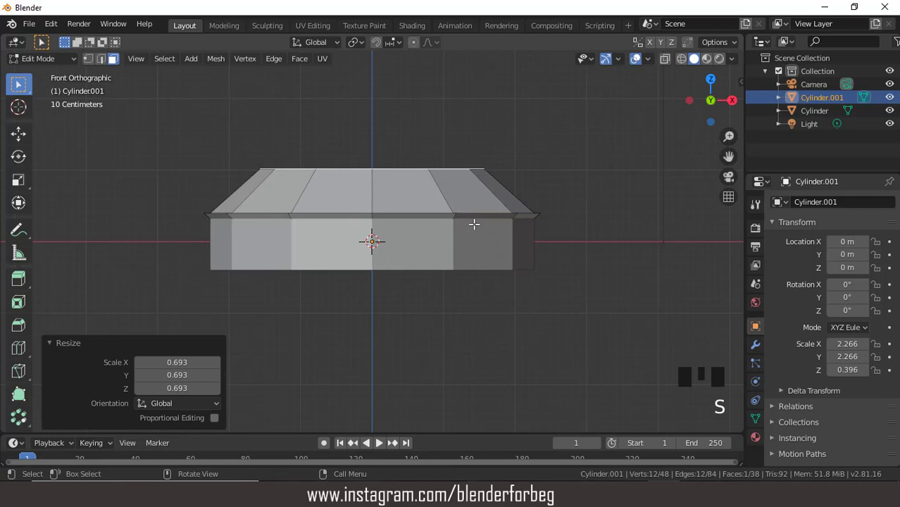
key("e")
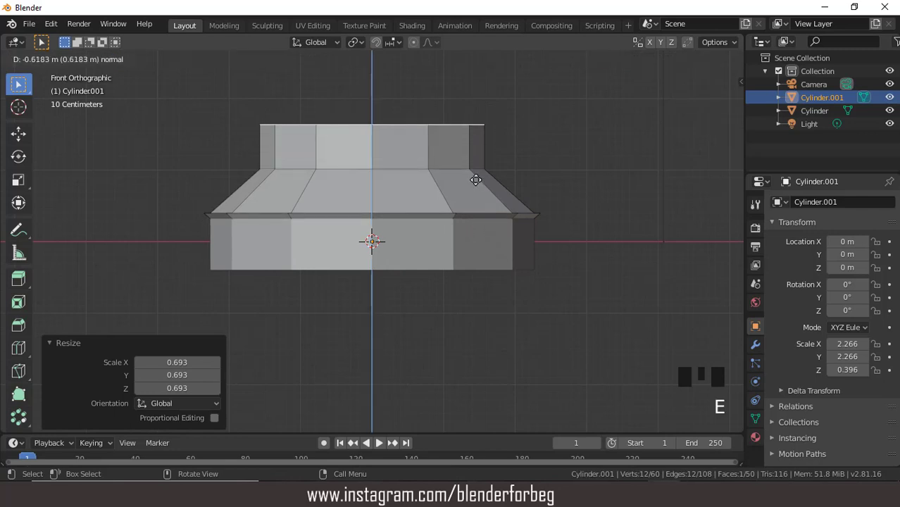
key("s")
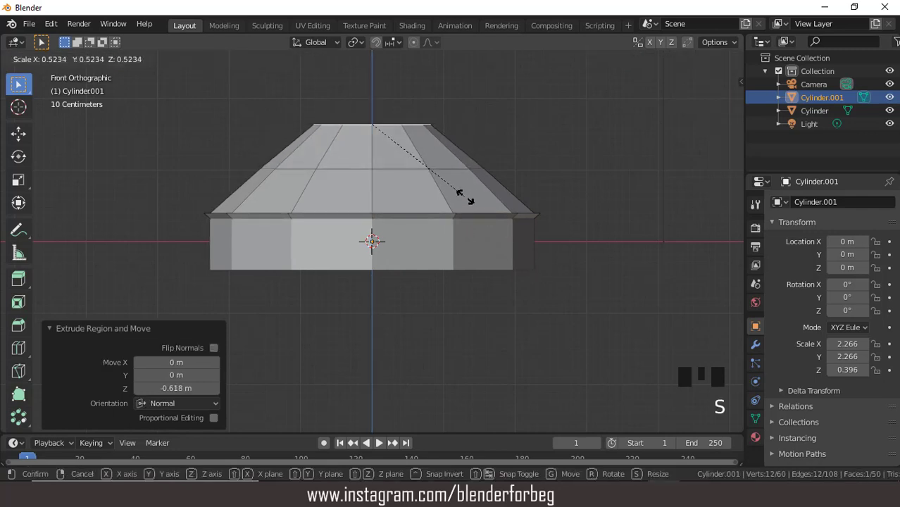
key("ctrl+KP_8")
key("ctrl+KP_8")
key("ctrl+KP_8")
key("ctrl+KP_8")
key("e")
key("s")
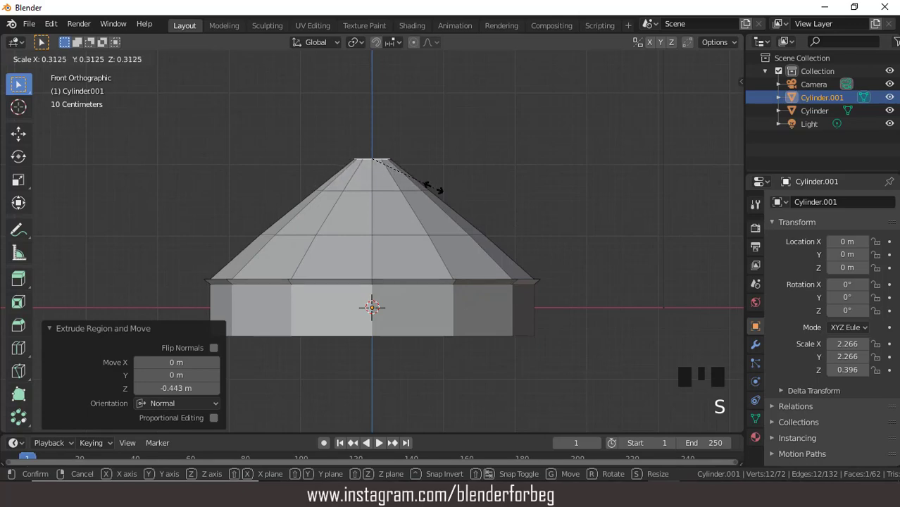
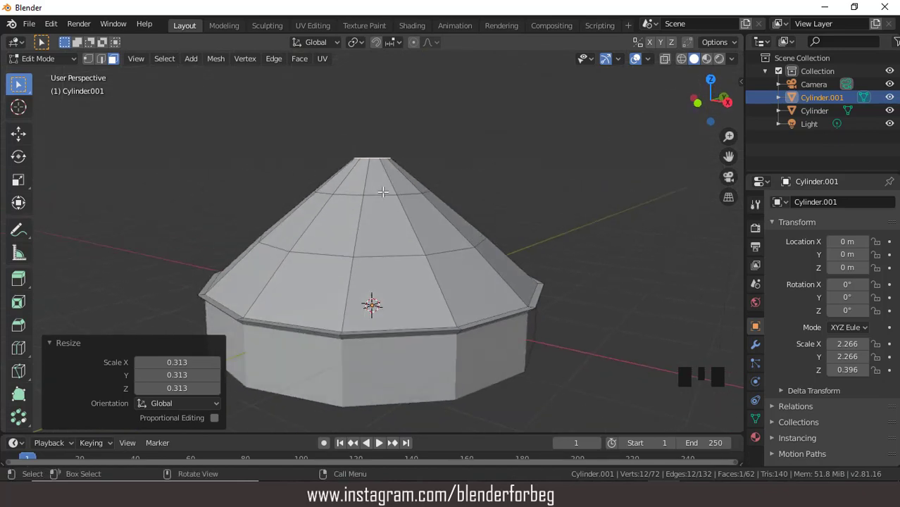
From front view, extrude the roof top once more and shrink it into a small pointed tip.
key("KP_1")
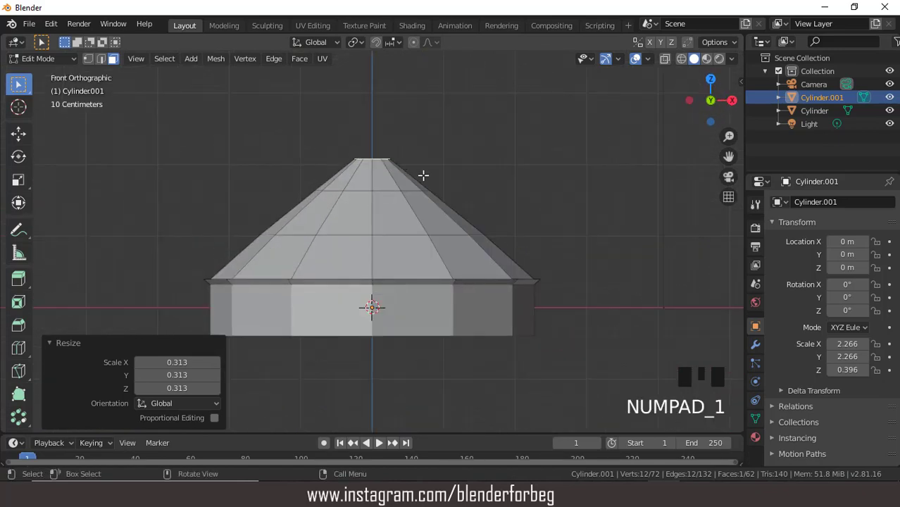
key("e")
key("s")
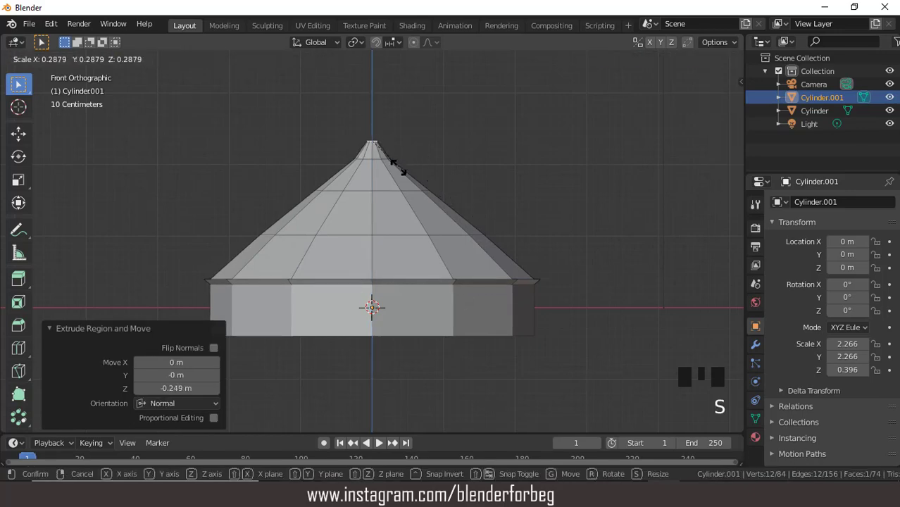
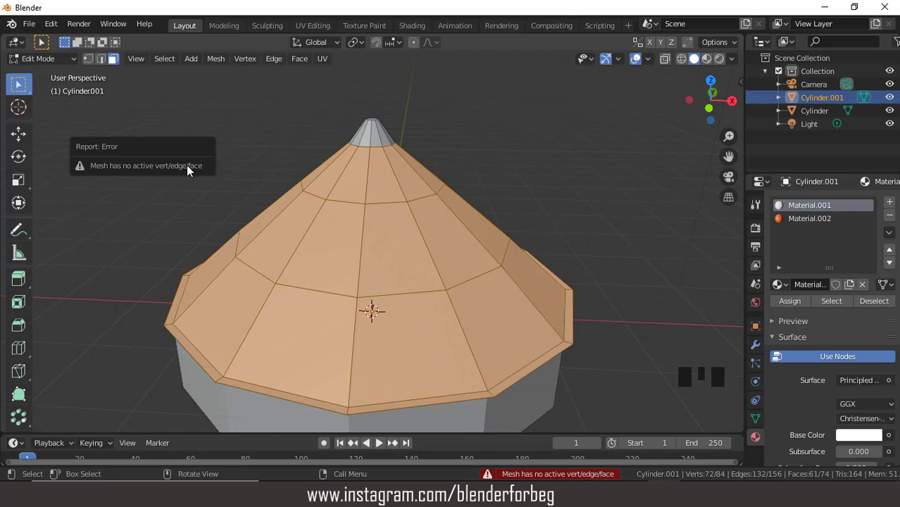
Checker-deselect the roof faces so only alternating panels stay selected for the second material.
scroll("down", 3)
left_click(90, 64)
left_click_drag(161, 64, 124, 50)
left_click(118, 63)
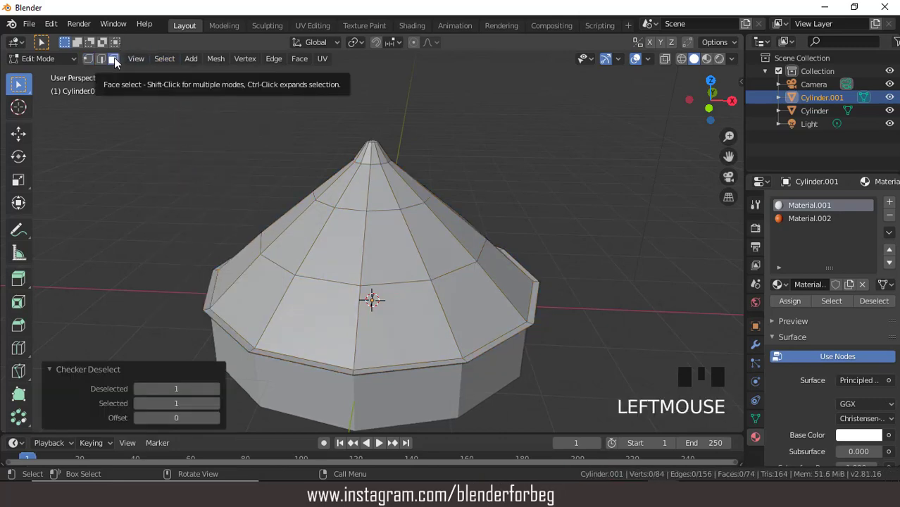
scroll("down", 3)
scroll("up", 3)
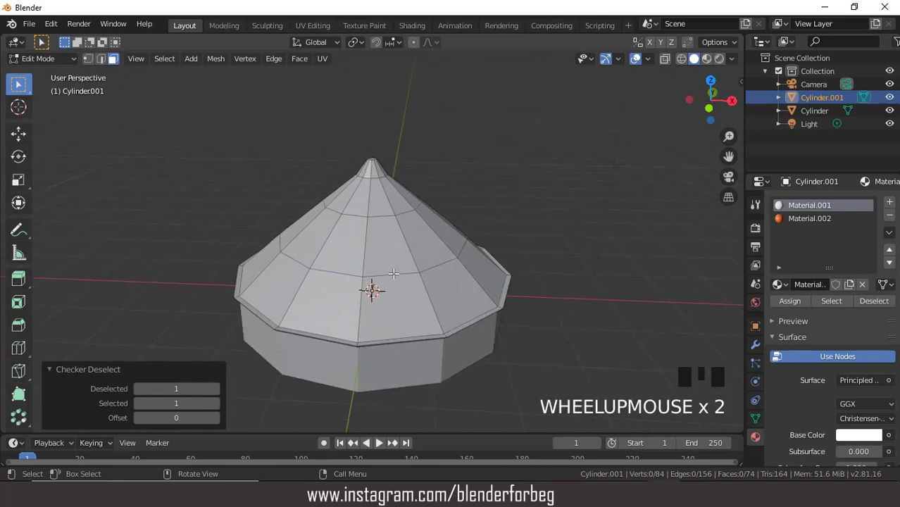
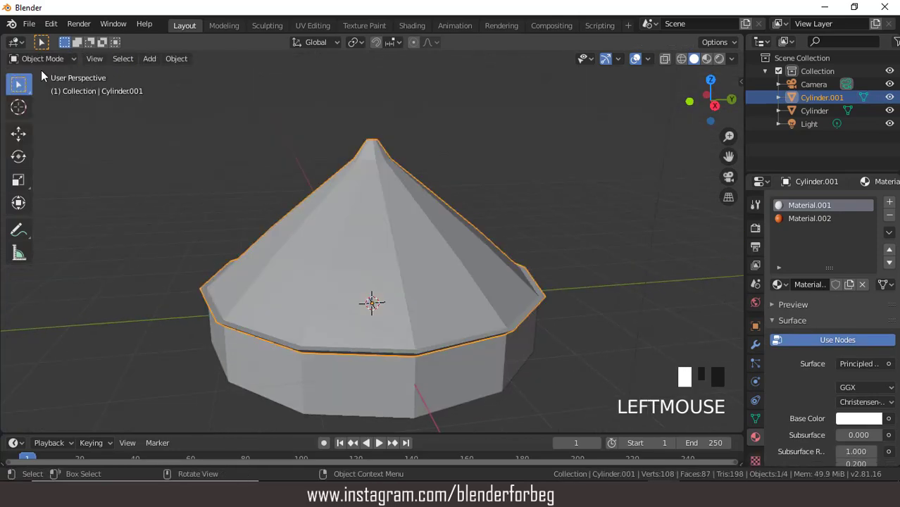
Assign Material.002 to the selected faces, colour it orange and show the roof in Material Preview.
left_click_drag(39, 59, 45, 65)
left_click_drag(45, 62, 816, 226)
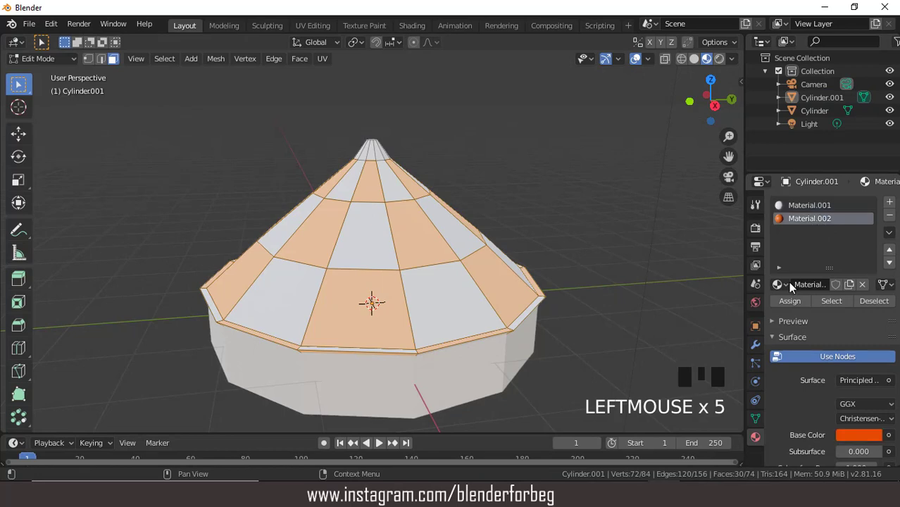
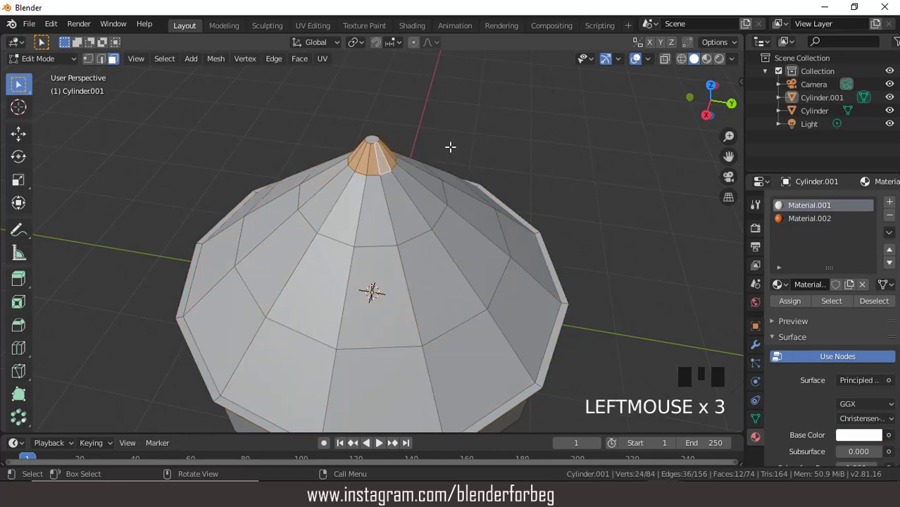
left_click(796, 222)
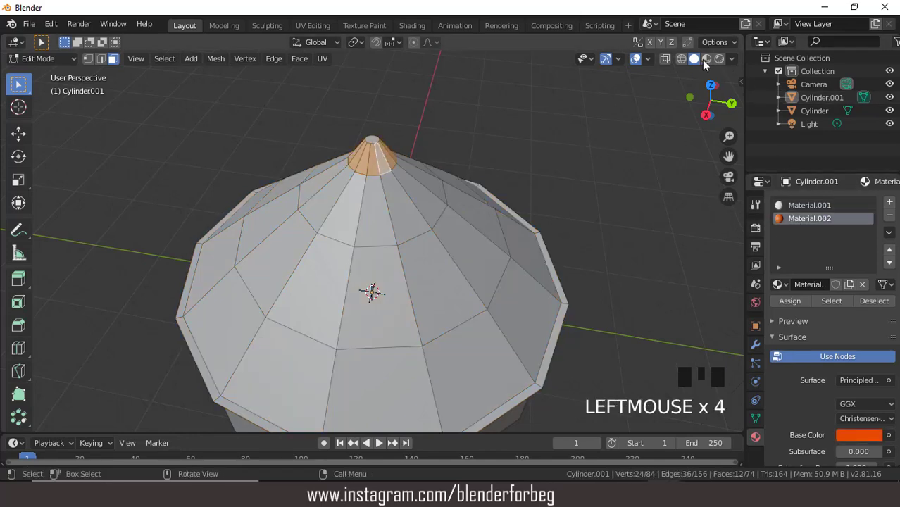
left_click_drag(800, 145, 805, 178)
left_click_drag(792, 307, 789, 299)
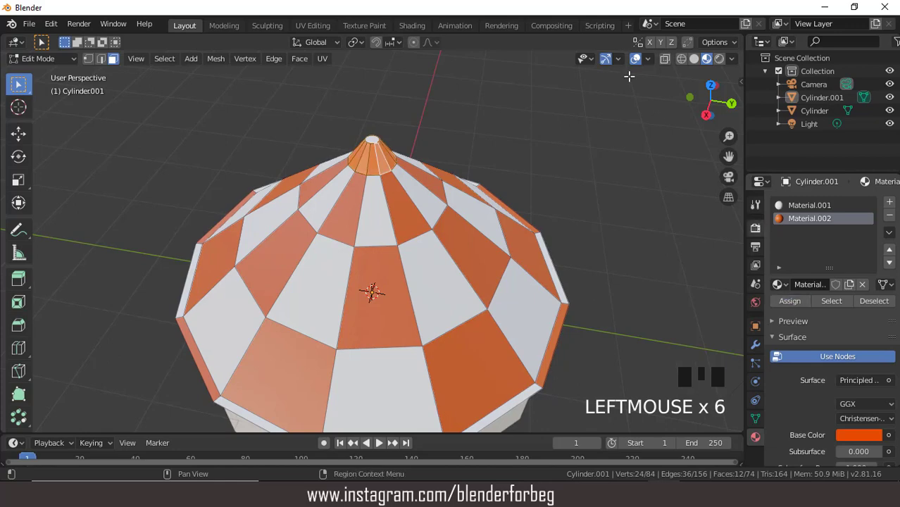
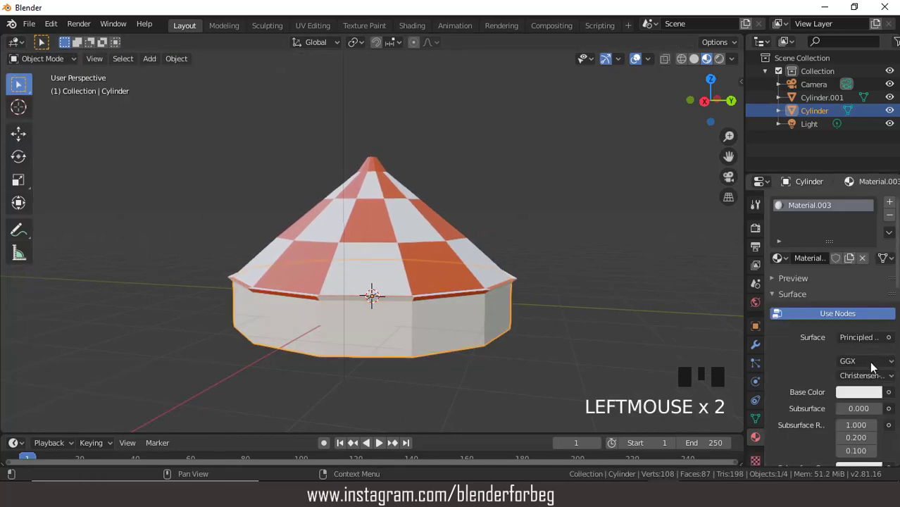
Set the base wall material's colour to orange, then return the view to Solid shading.
left_click(863, 394)
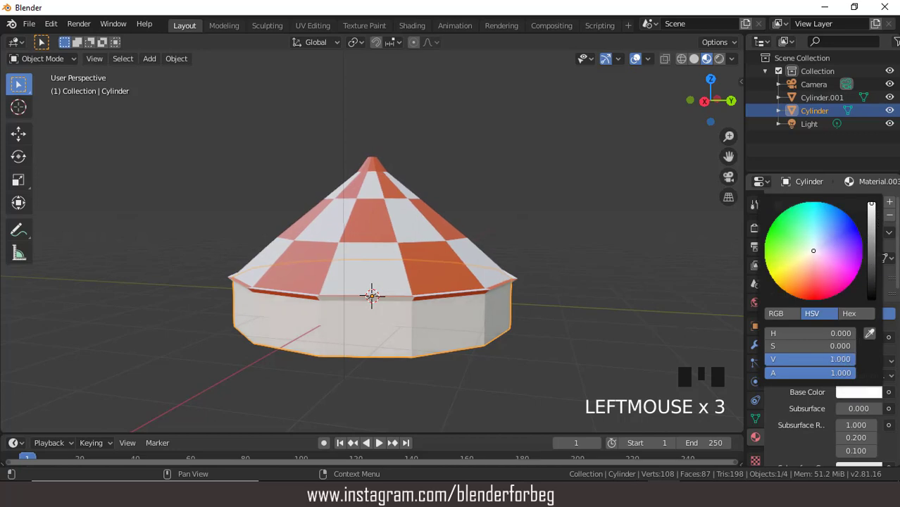
left_click_drag(892, 203, 862, 257)
left_click_drag(850, 290, 854, 394)
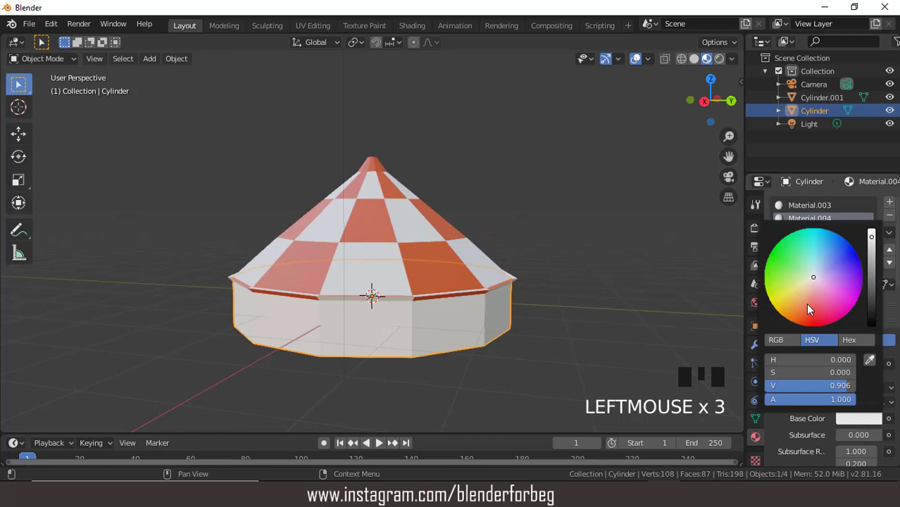
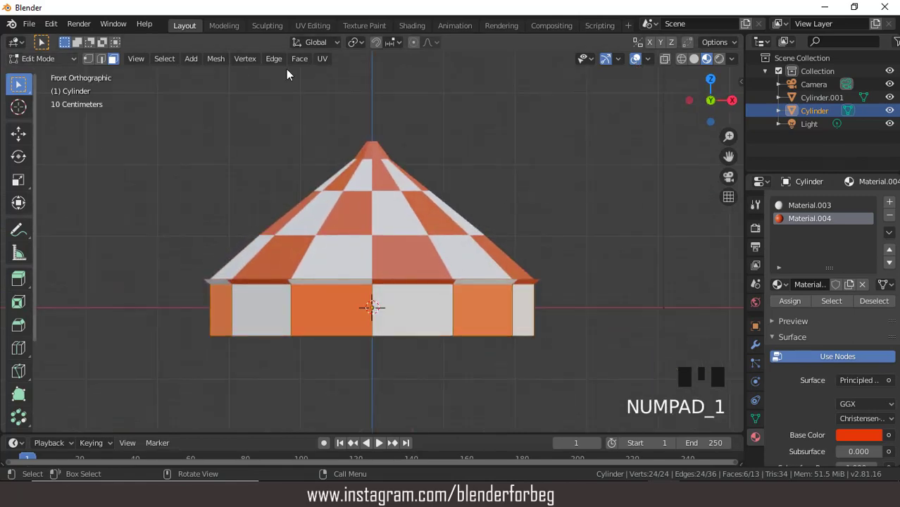
left_click(696, 65)
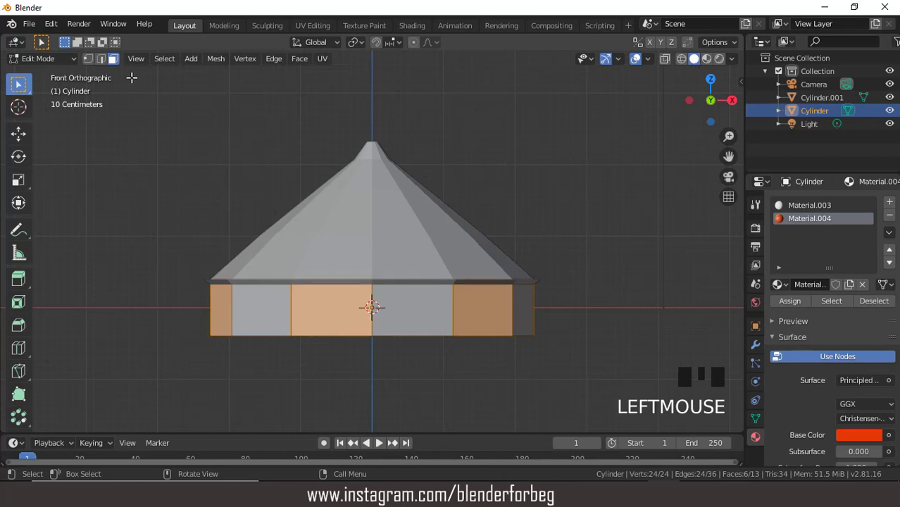
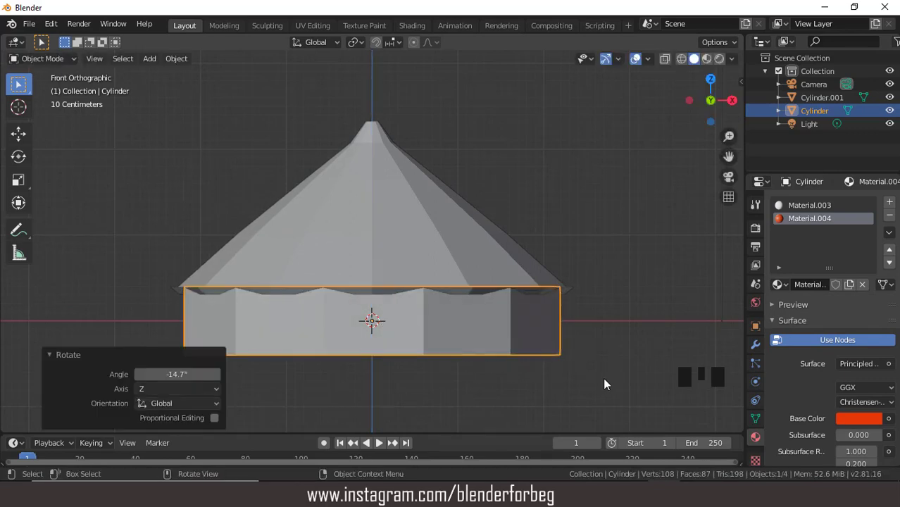
Frame the front wall panel and start a knife cut for the door outline.
key("ctrl+KP_2")
key("ctrl+KP_2")
key("ctrl+KP_2")
key("ctrl+KP_2")
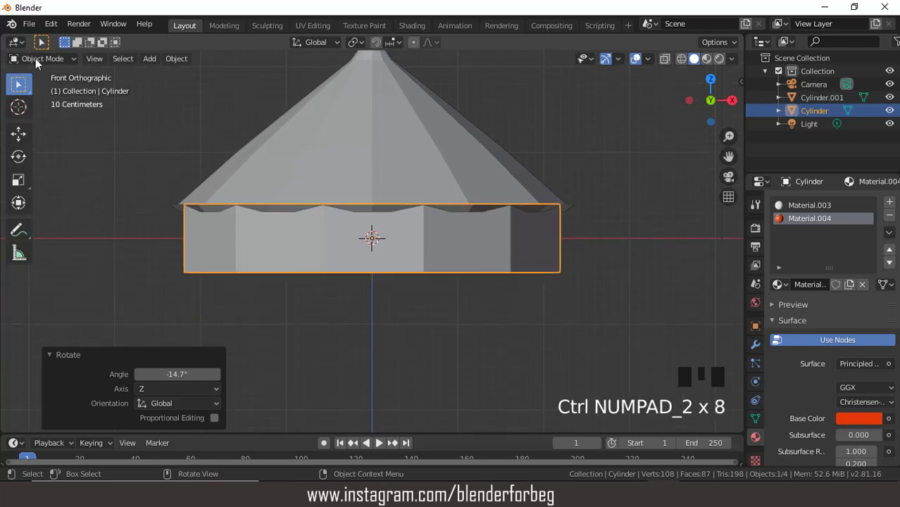
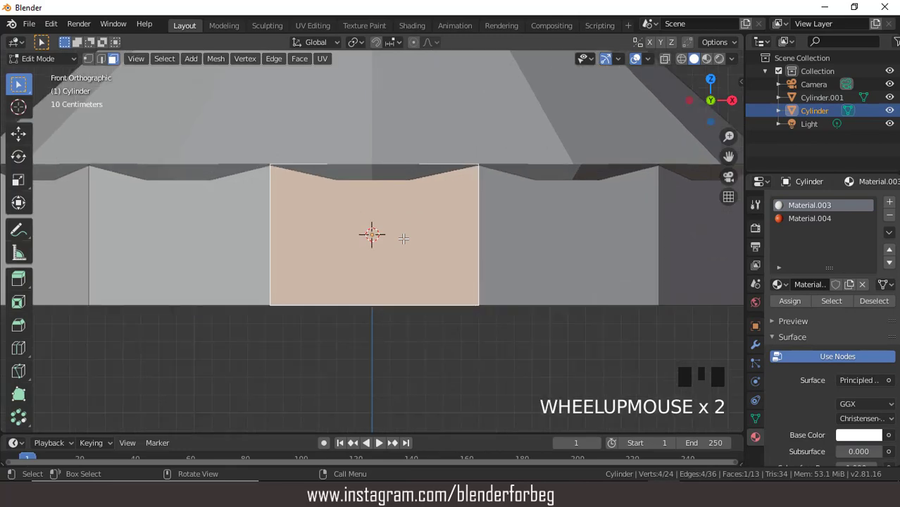
scroll("down", 3)
scroll("up", 3)
key("k")
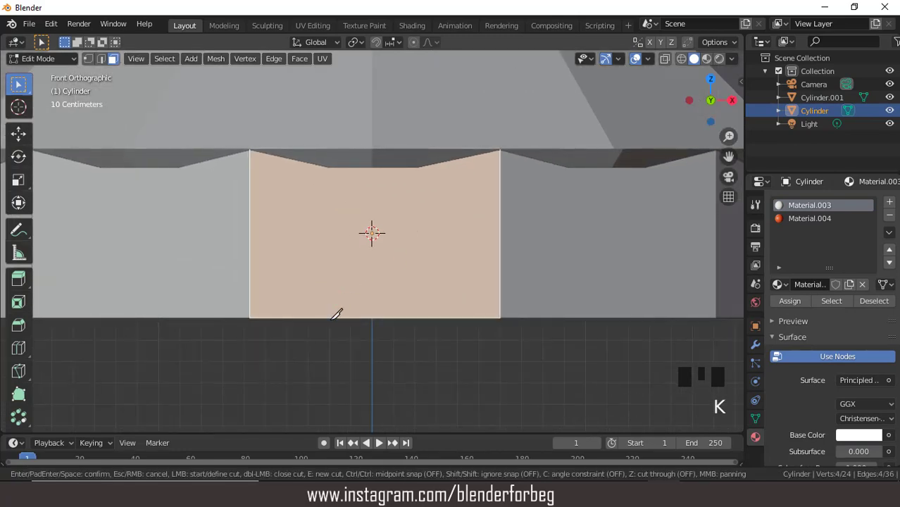
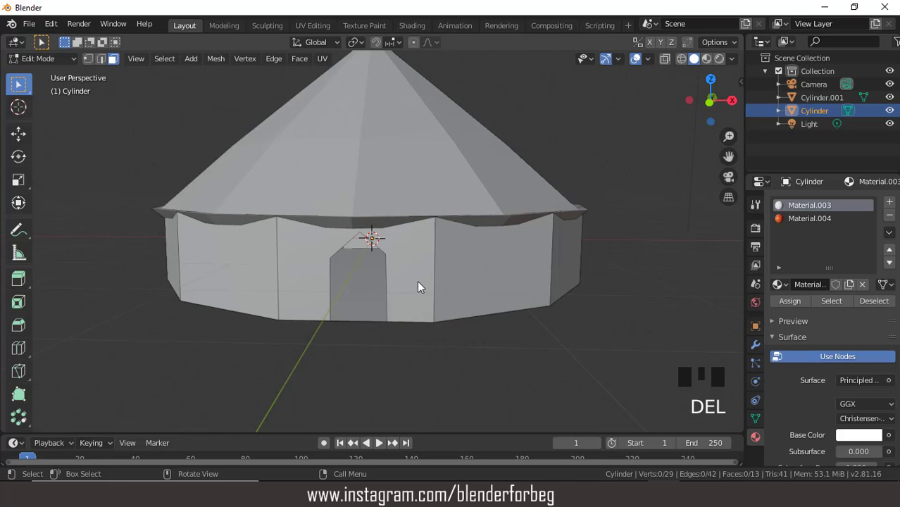
In vertex select, scale the door's upper corner vertices apart to widen the doorway shoulders.
scroll("up", 3)
scroll("down", 3)
key("KP_1")
scroll("up", 3)
left_click(87, 57)
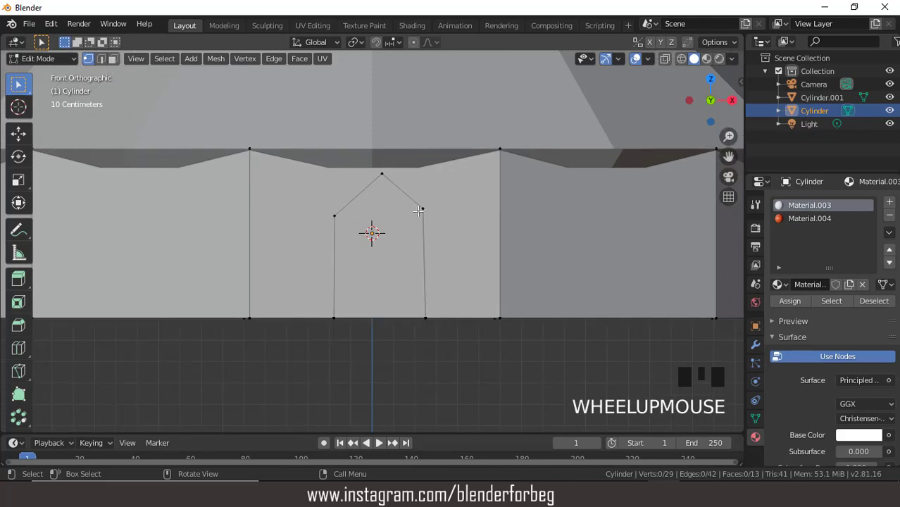
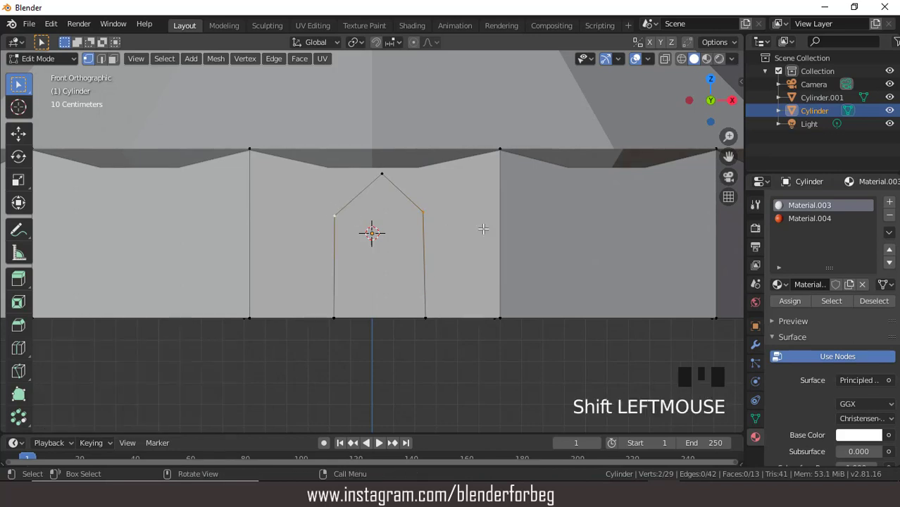
key("s")
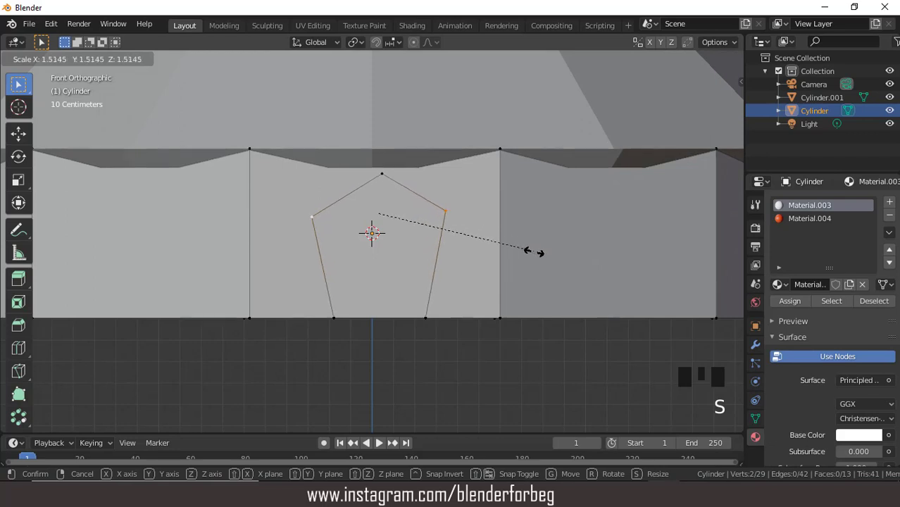
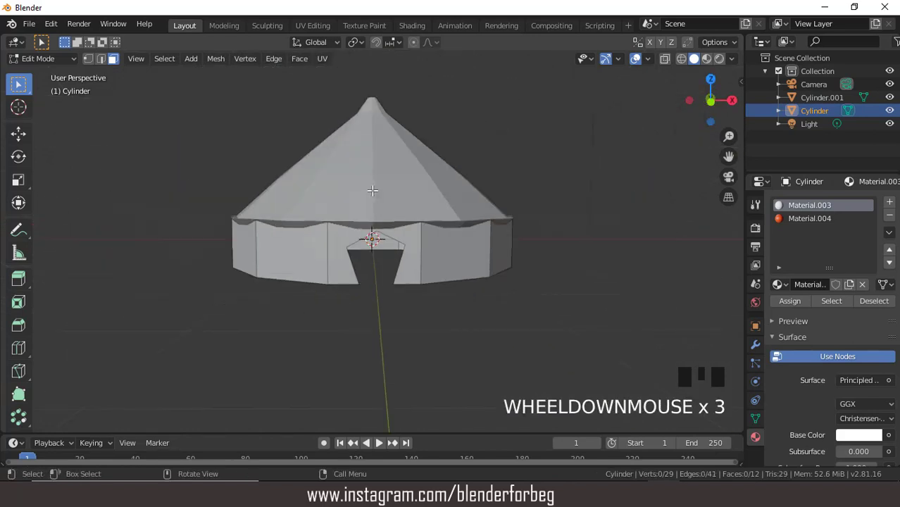
scroll("up", 3)
View the tent from the front in Material Preview, then switch back to Solid shading.
scroll("up", 3)
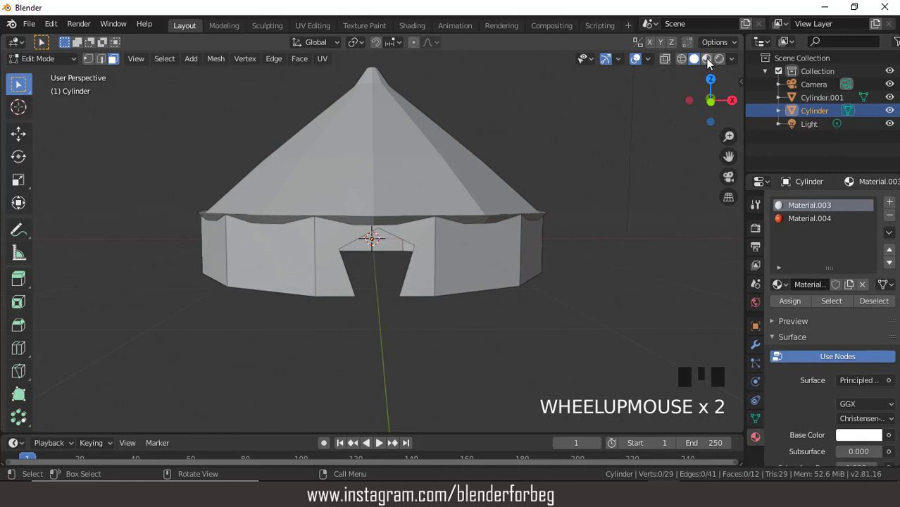
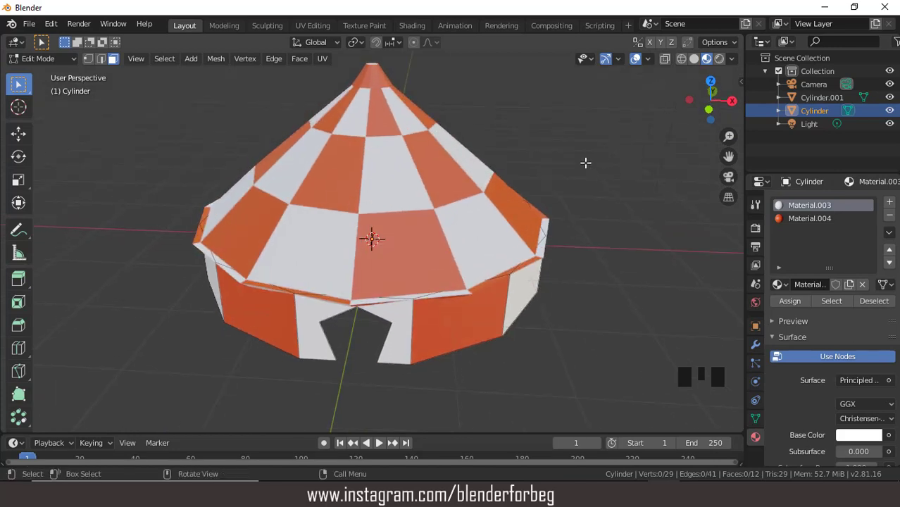
key("KP_1")
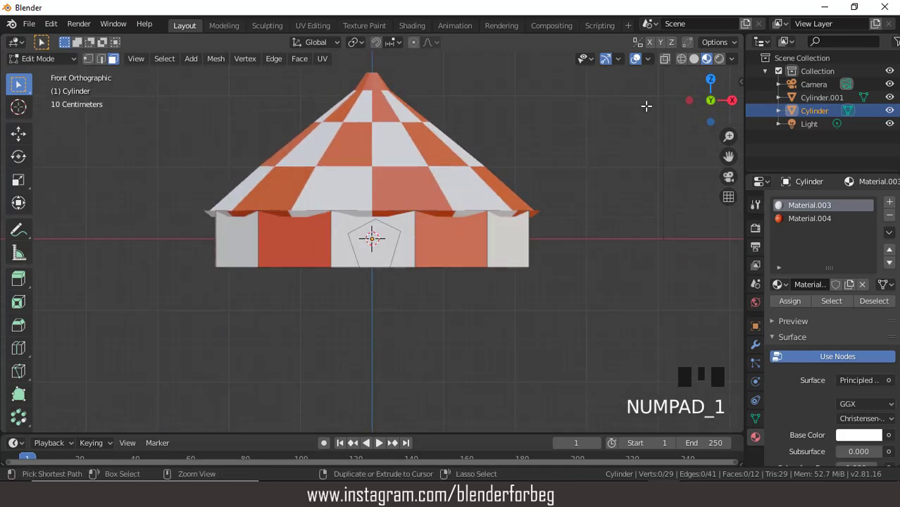
key("ctrl+KP_8")
key("ctrl+KP_8")
key("ctrl+KP_8")
key("ctrl+KP_8")
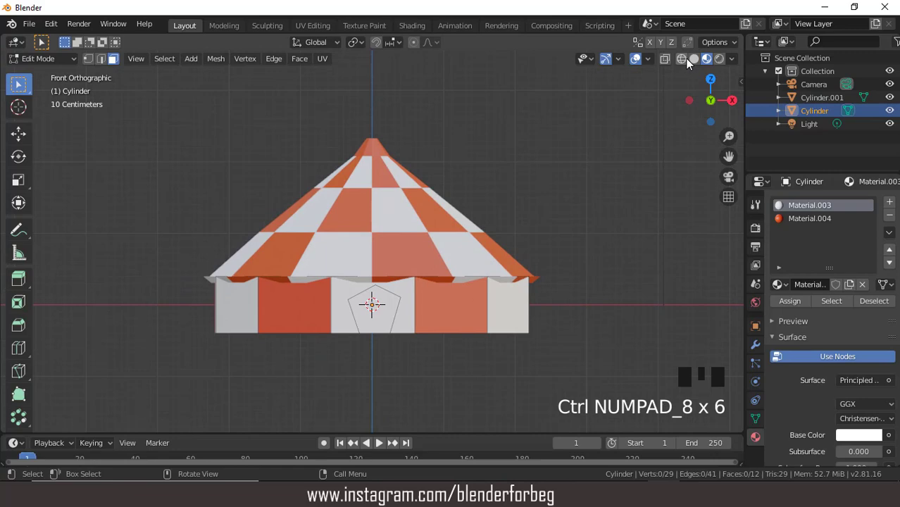
left_click(700, 66)
scroll("up", 3)
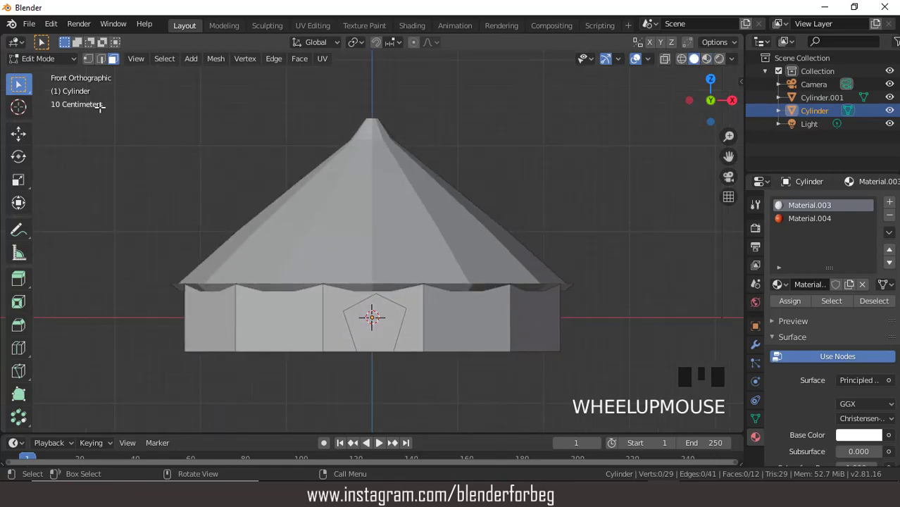
Add a new cylinder, shrink it and raise it onto the tent's peak.
left_click_drag(44, 64, 299, 141)
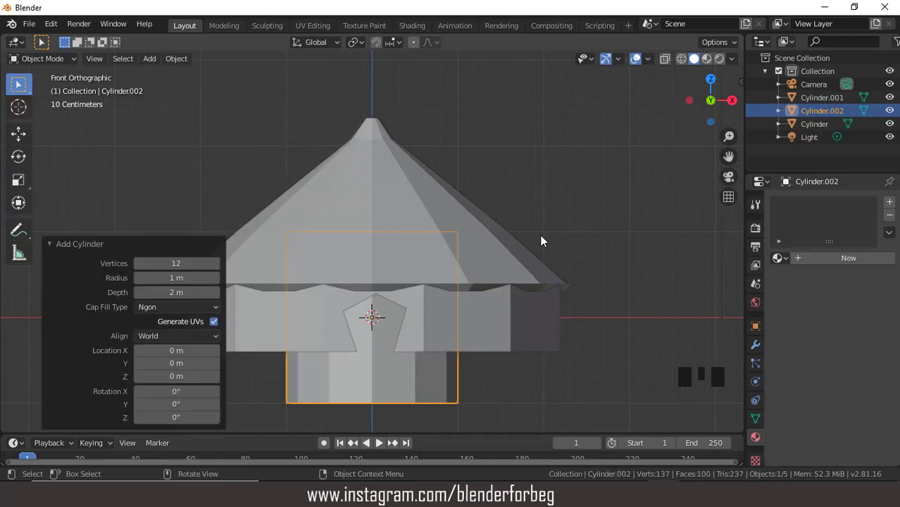
key("s")
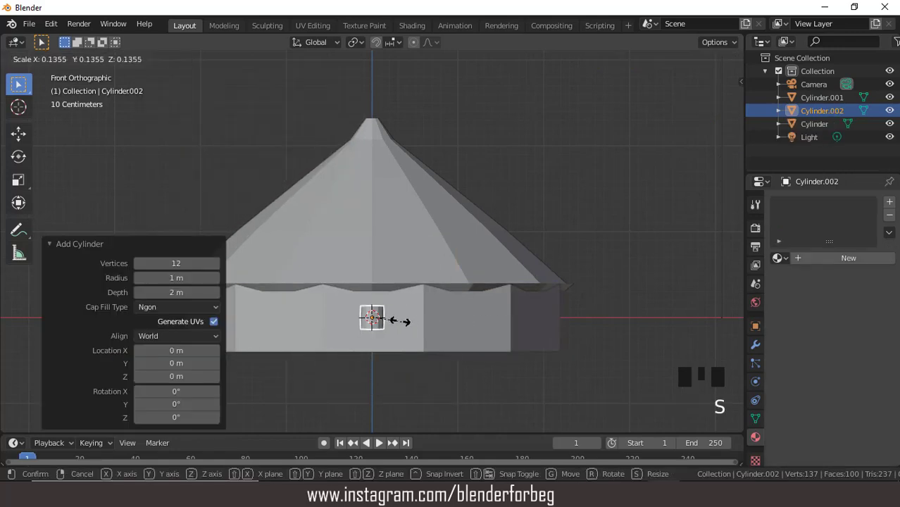
key("g")
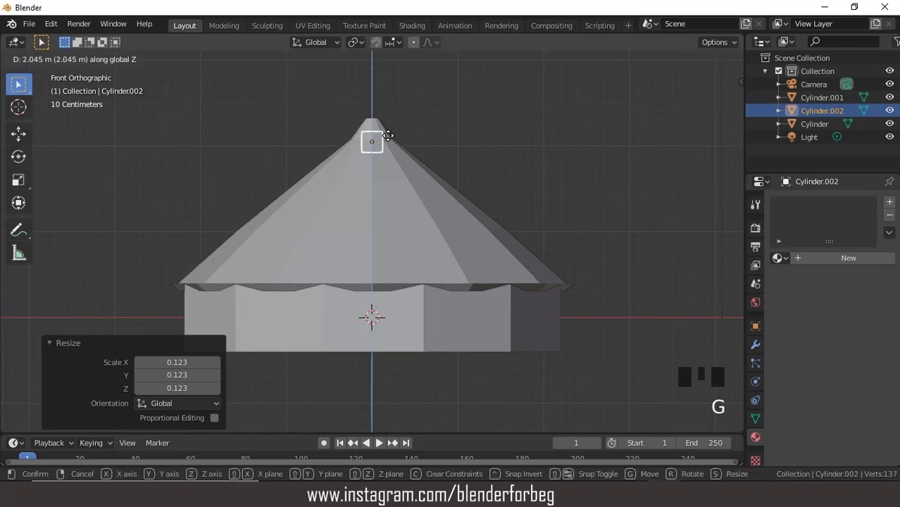
key("s")
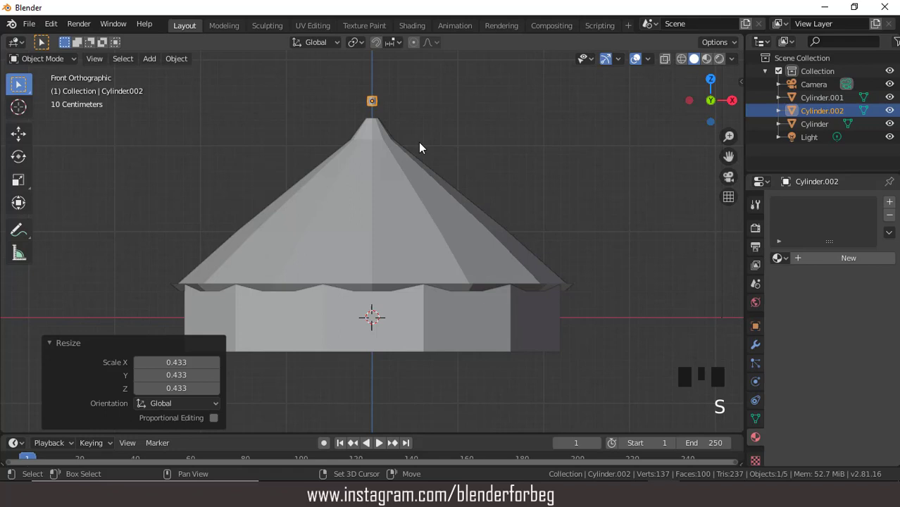
key("shift+b")
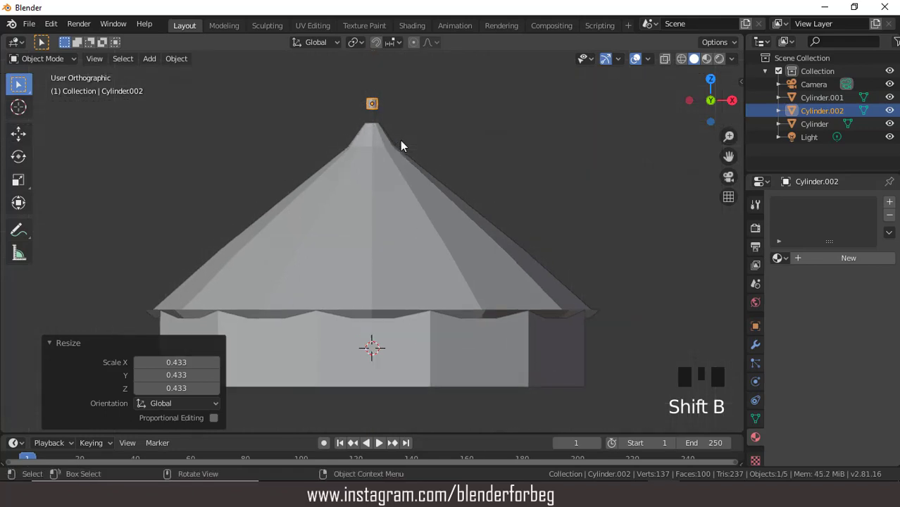
Scale the cylinder thinner and stretch it upward into a tall flagpole.
key("s")
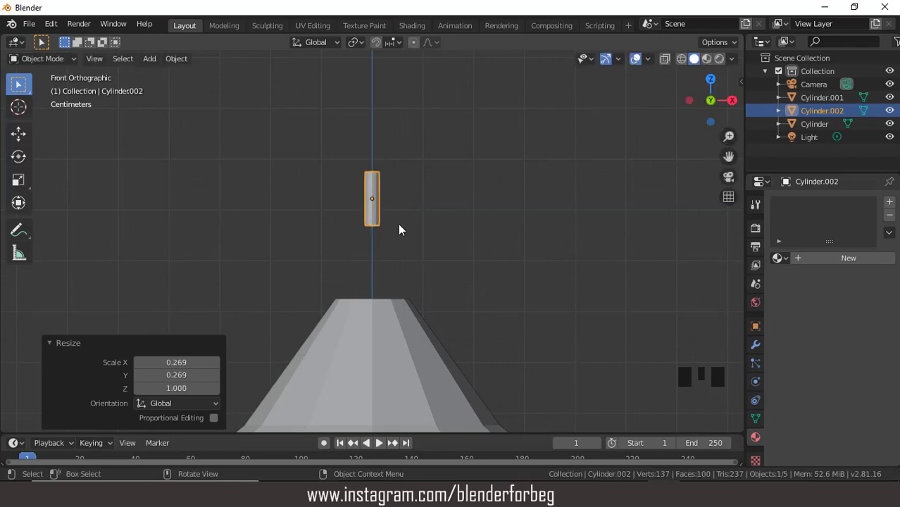
key("s")
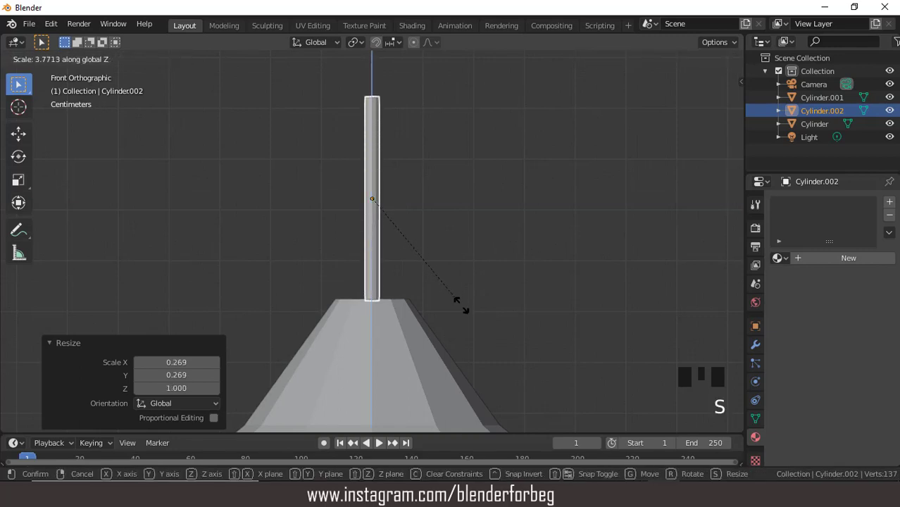
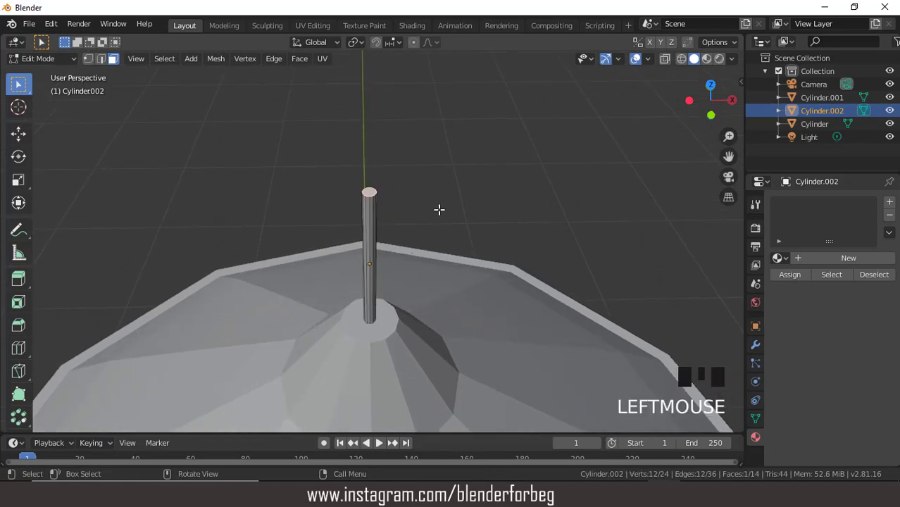
Extrude and widen the pole's top, then merge it at center into a pointed spear tip.
key("e")
key("s")
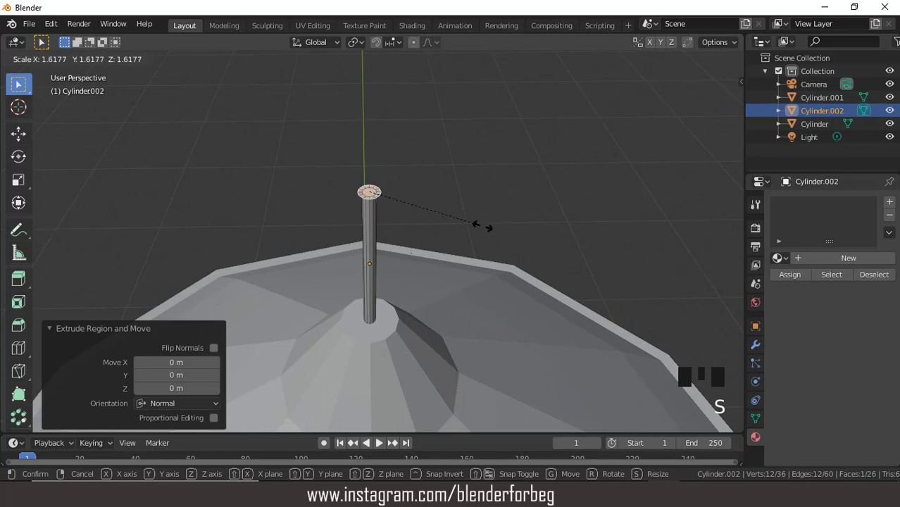
key("e")
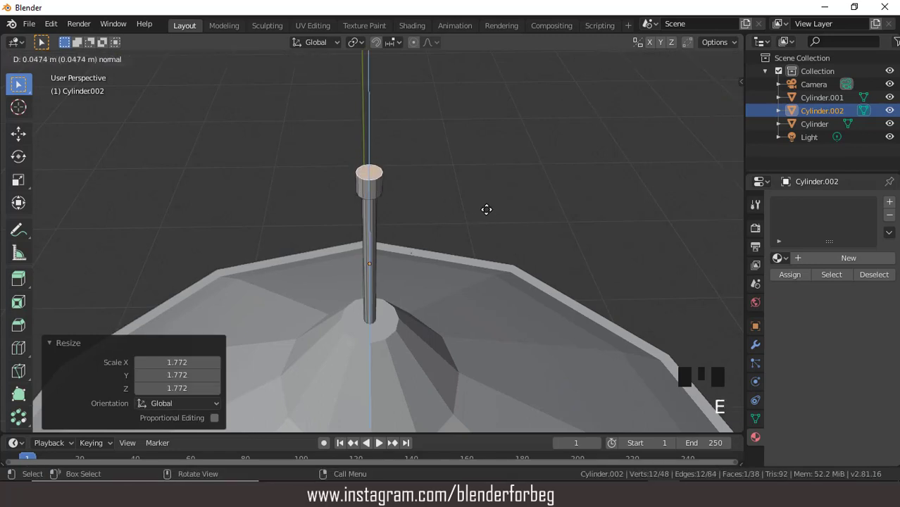
left_click(87, 62)
key("alt+m")
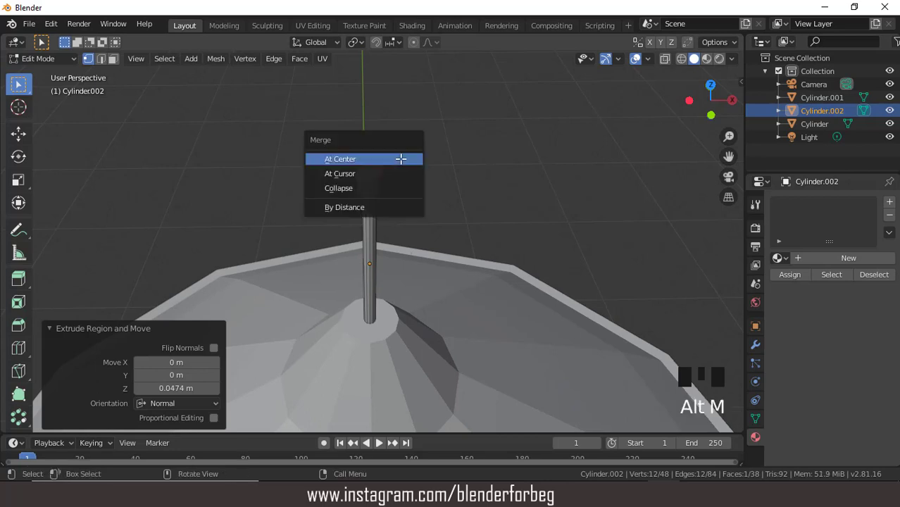
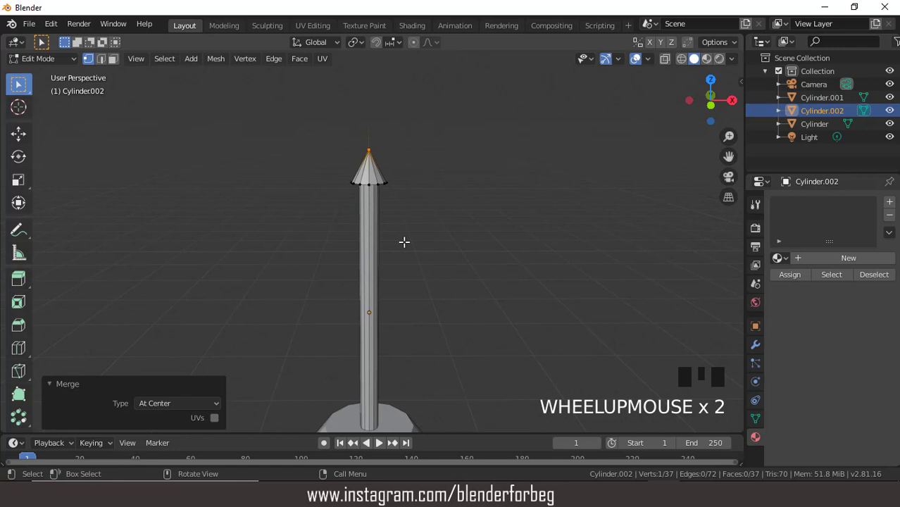
Add a loop cut around the pole's shaft and view it from the side.
key("ctrl+r")
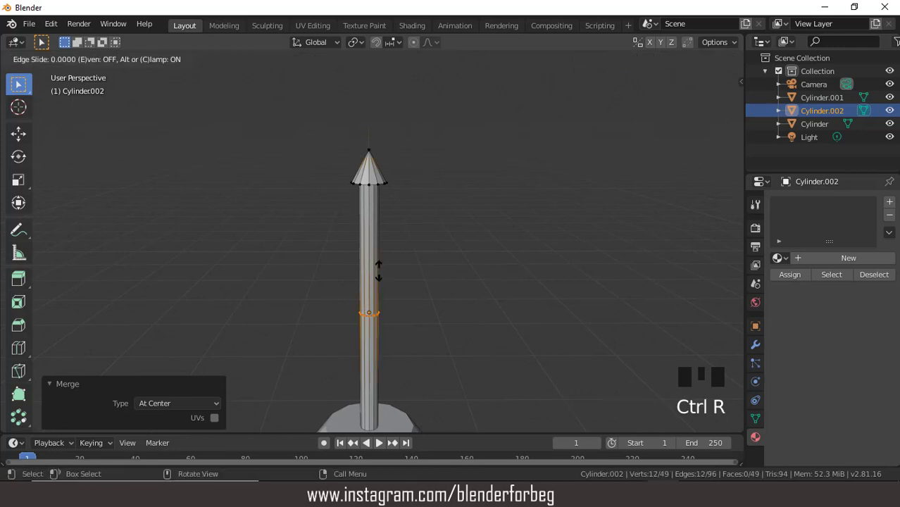
key("KP_1")
key("ctrl+KP_2")
key("ctrl+KP_2")
key("ctrl+KP_2")
key("ctrl+KP_2")
key("KP_3")
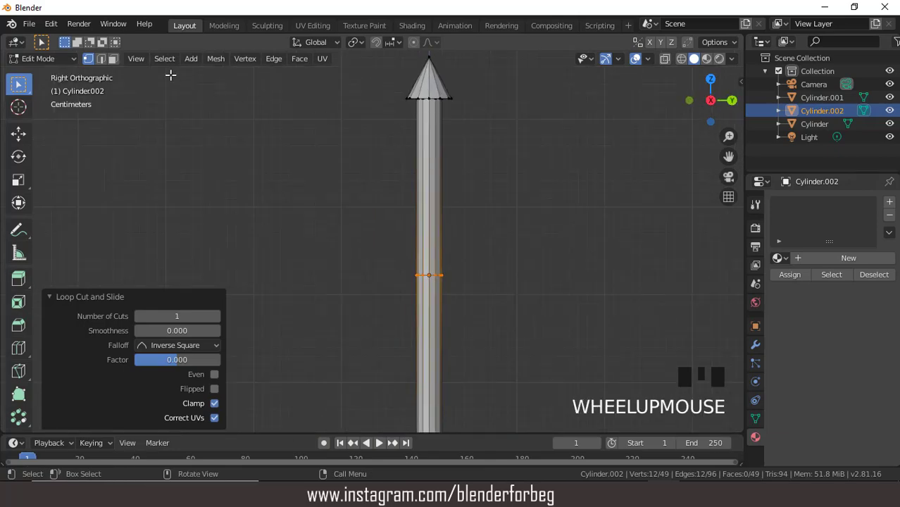
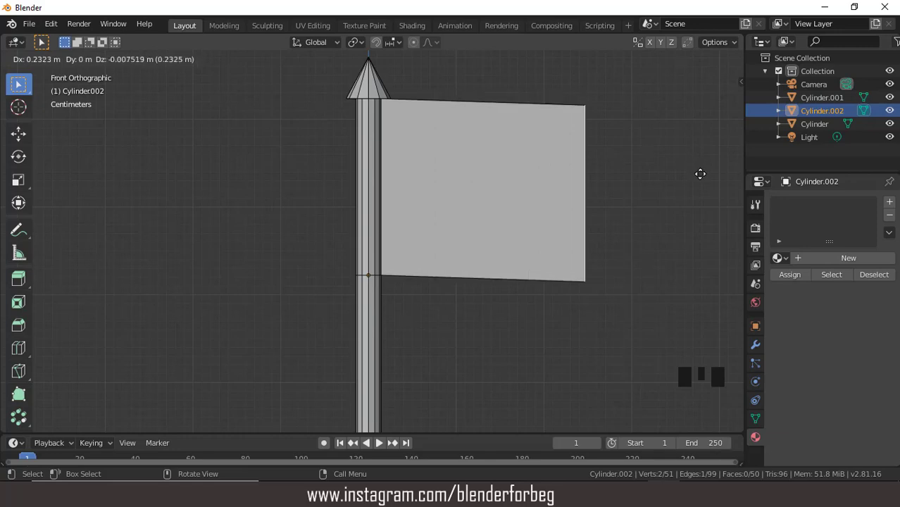
Narrow the flag's outer edge, extrude a second section and taper its end to a pennant tip.
scroll("down", 3)
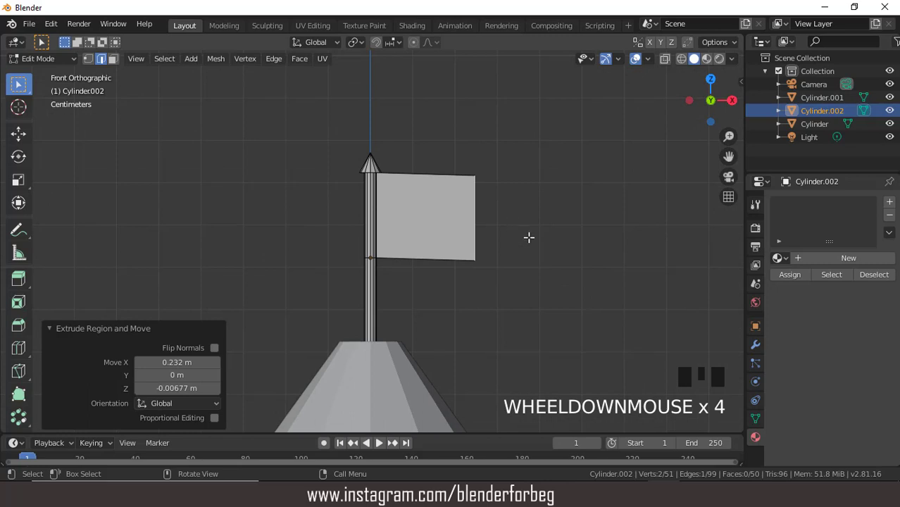
key("s")
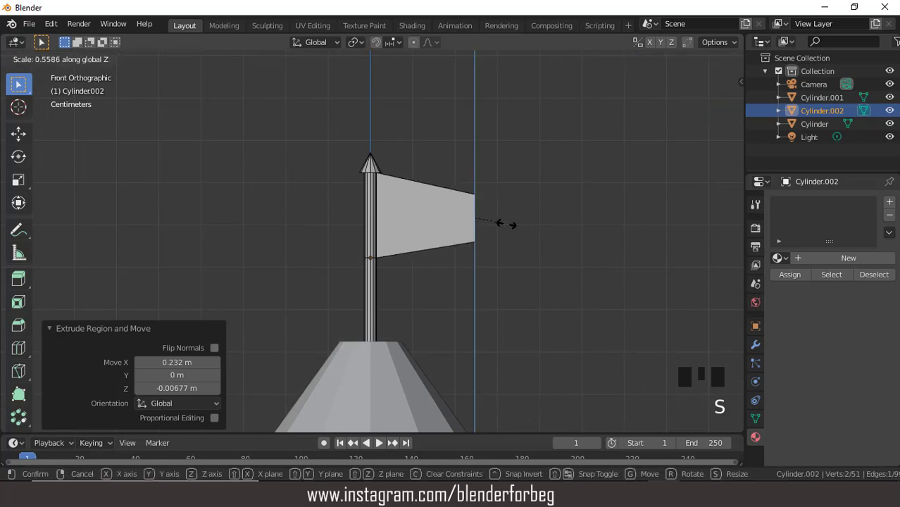
key("e")
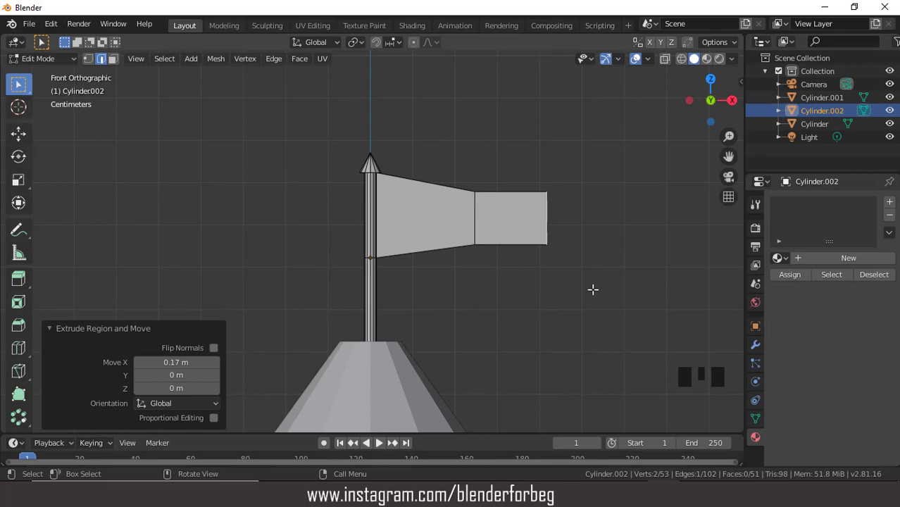
key("s")
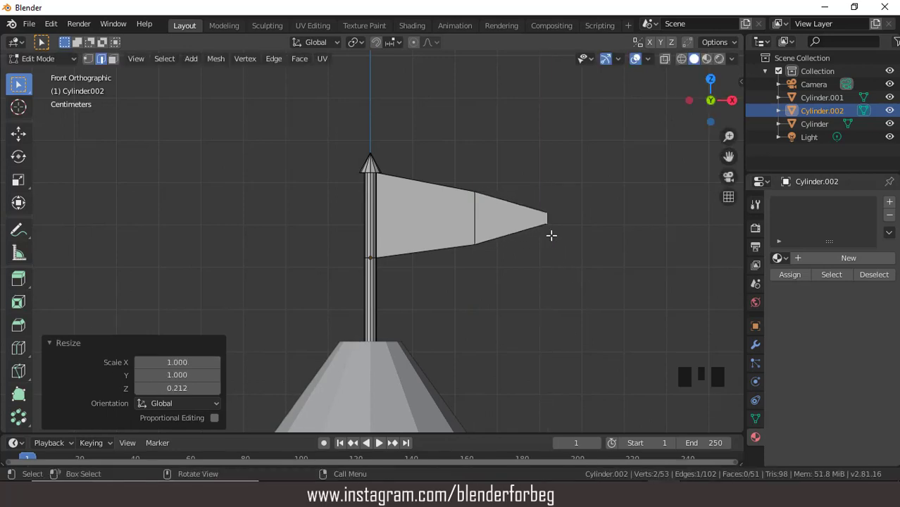
scroll("down", 3)
scroll("up", 3)
left_click_drag(39, 65, 334, 218)
scroll("up", 3)
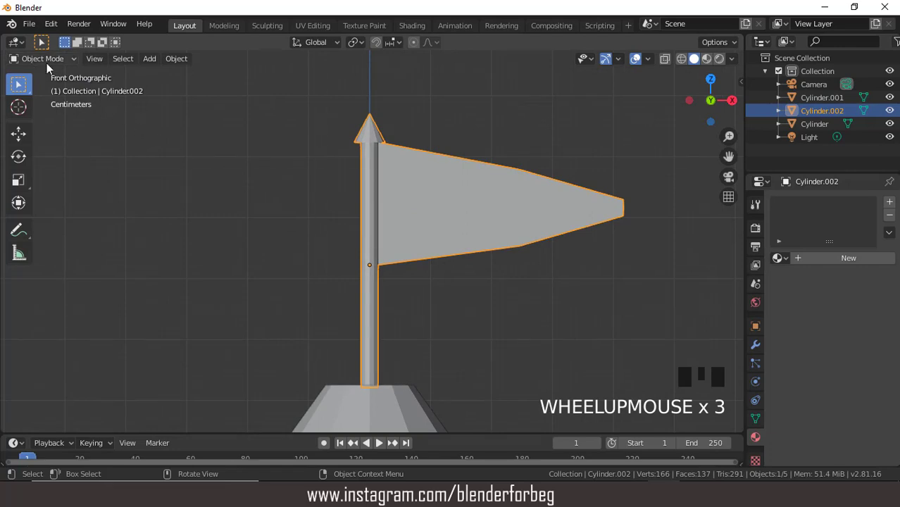
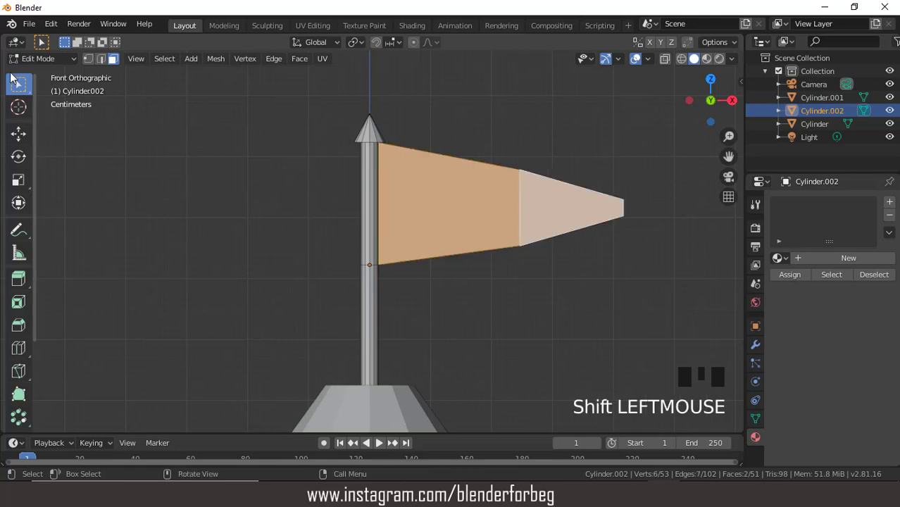
Add a new material slot for the flag and set its base colour to orange-red.
left_click_drag(33, 66, 361, 178)
scroll("down", 3)
left_click_drag(854, 260, 860, 290)
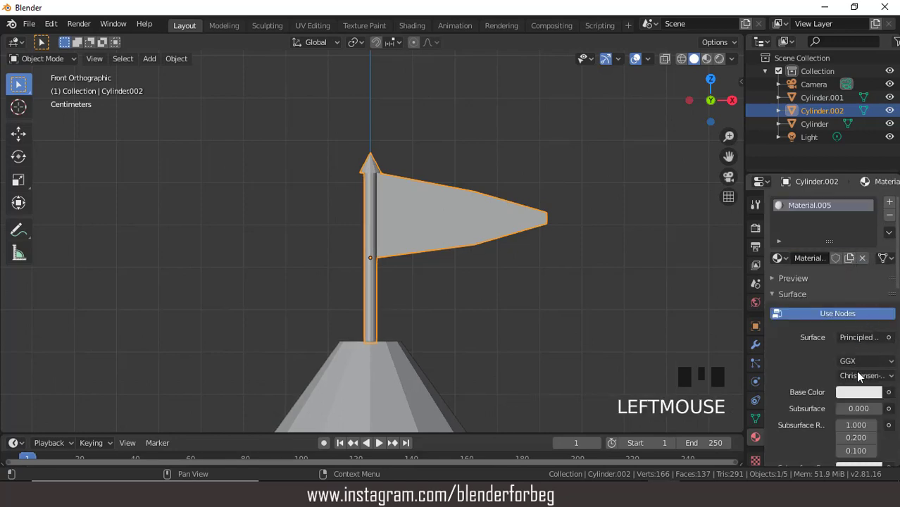
left_click(861, 400)
left_click(861, 396)
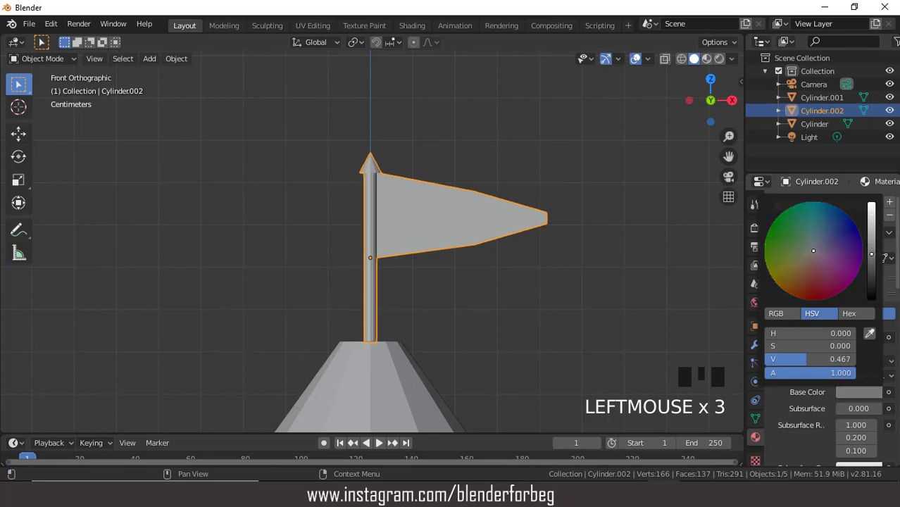
left_click_drag(891, 203, 865, 270)
left_click_drag(847, 285, 852, 400)
left_click_drag(856, 427, 843, 339)
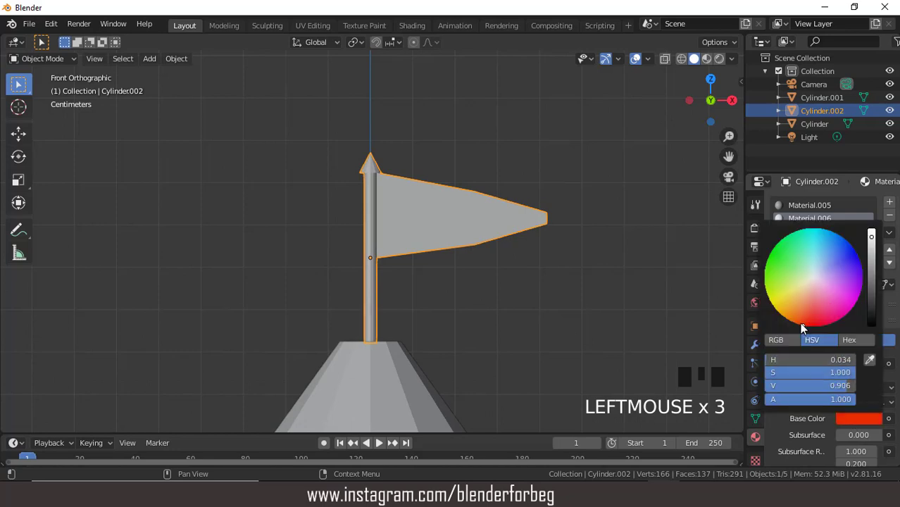
Assign the orange material to the flag faces and enable Material Preview shading.
left_click(712, 67)
left_click_drag(40, 59, 615, 66)
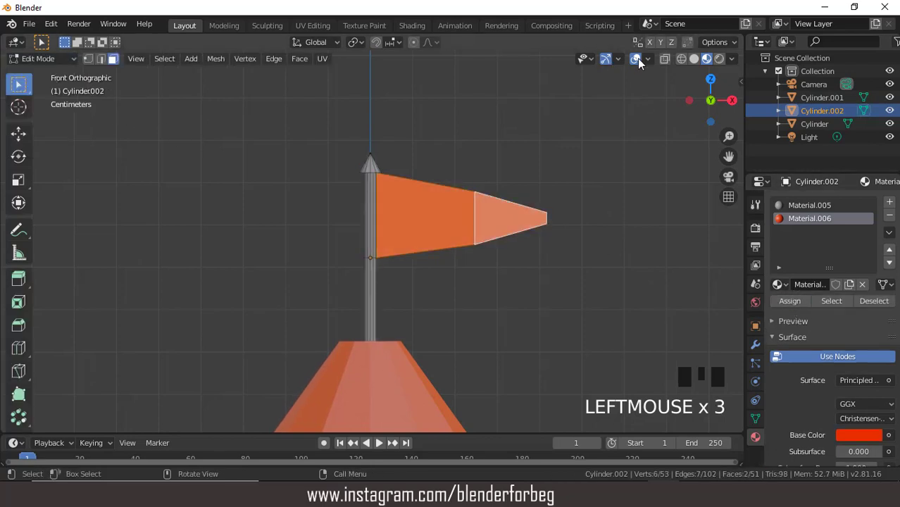
left_click(642, 62)
left_click(643, 63)
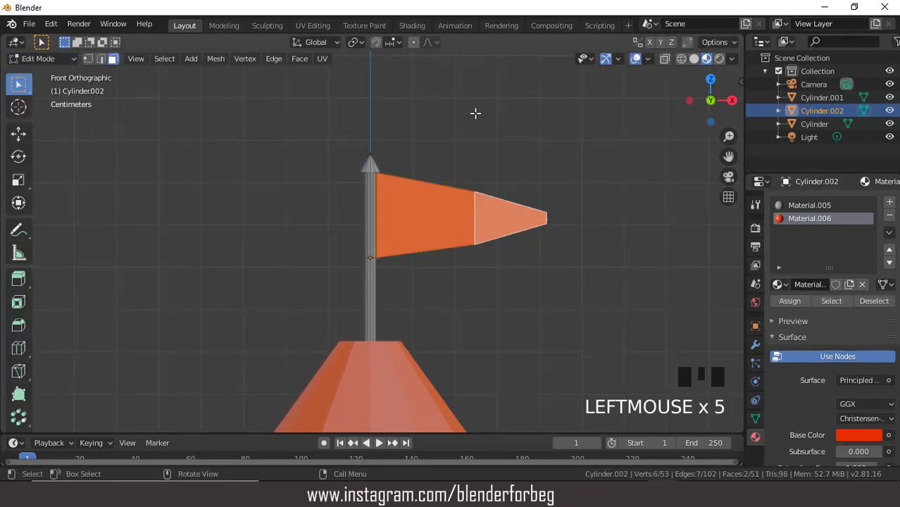
Zoom out until the whole tent shows below the flag.
scroll("down", 3)
scroll("up", 3)
key("ctrl+KP_2")
key("ctrl+KP_2")
key("ctrl+KP_2")
key("ctrl+KP_2")
key("ctrl+KP_2")
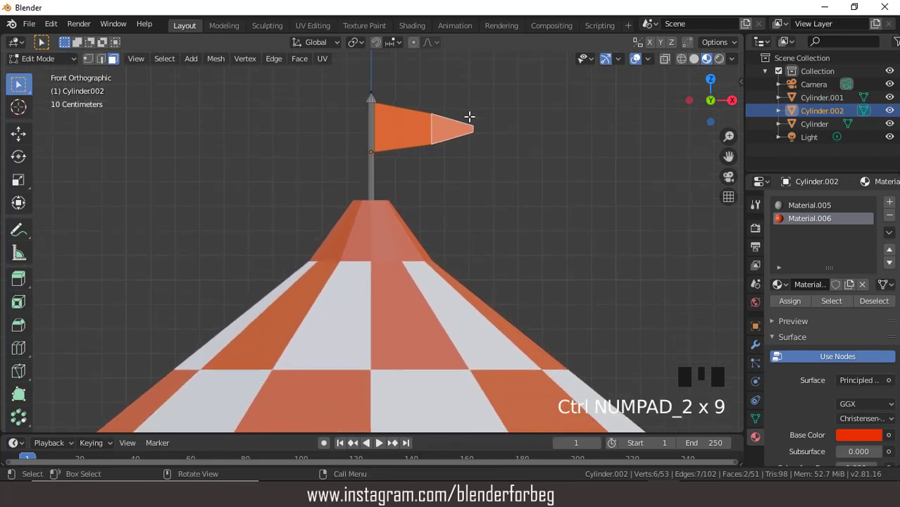
scroll("down", 3)
Check the tent from back, right and front views, then head to the Add Mesh menu.
key("ctrl+KP_1")
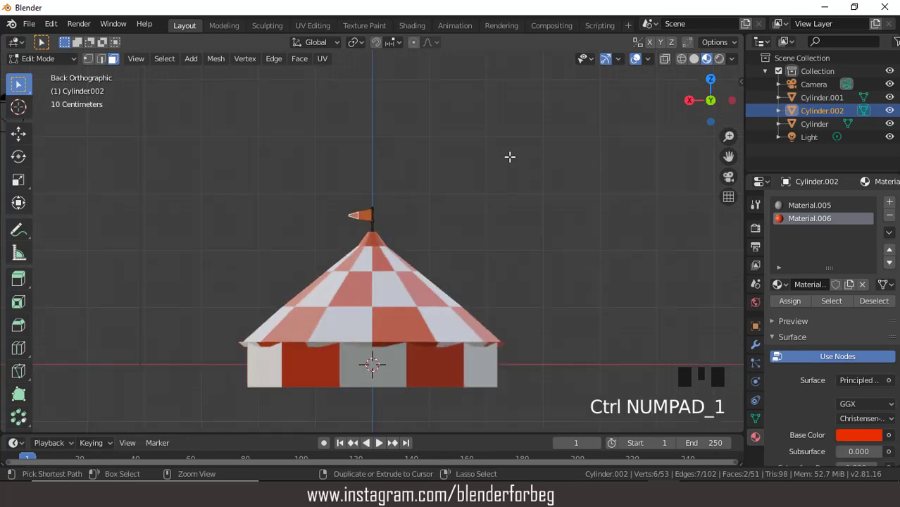
key("KP_3")
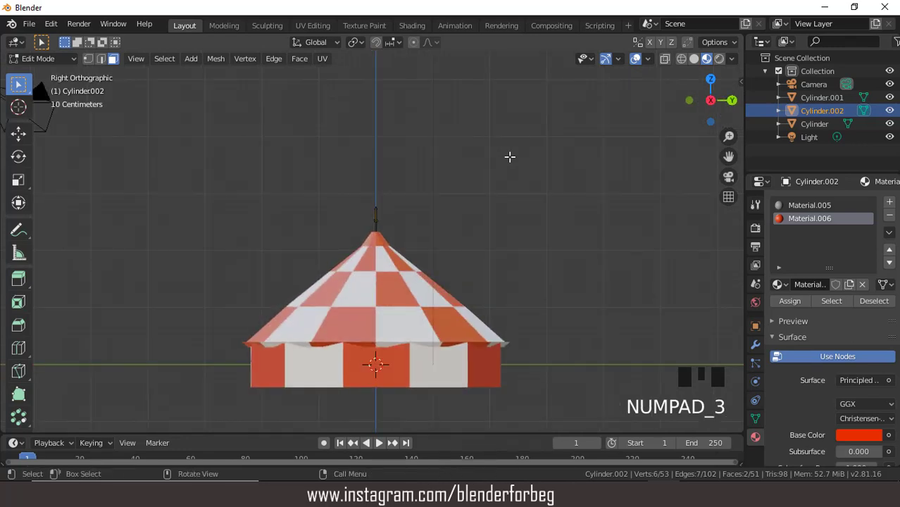
key("KP_1")
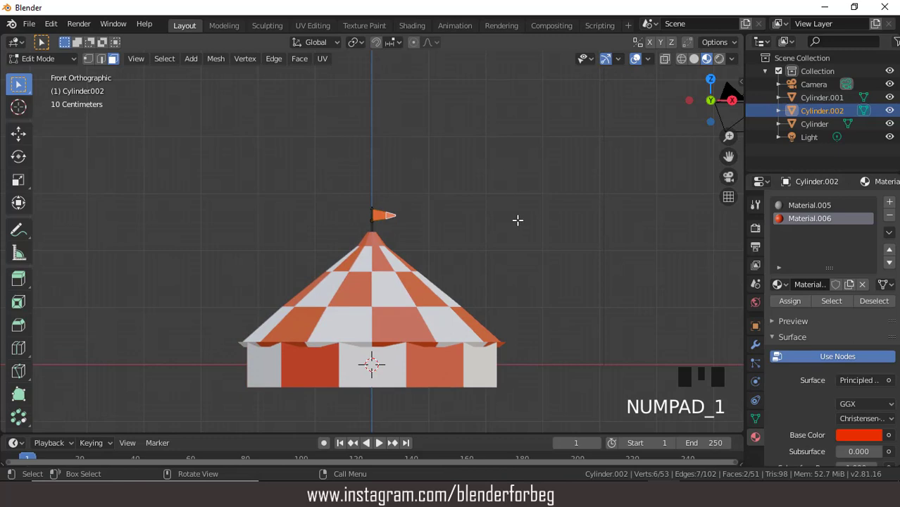
left_click_drag(47, 64, 695, 65)
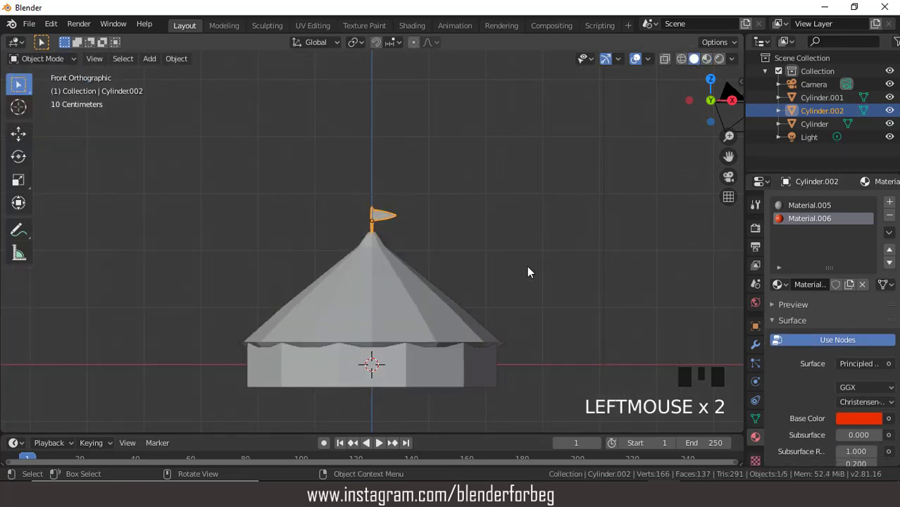
Add a cylinder, shrink it to 0.14 and move it 2.75 along X beside the tent.
left_click_drag(150, 62, 289, 138)
key("s")
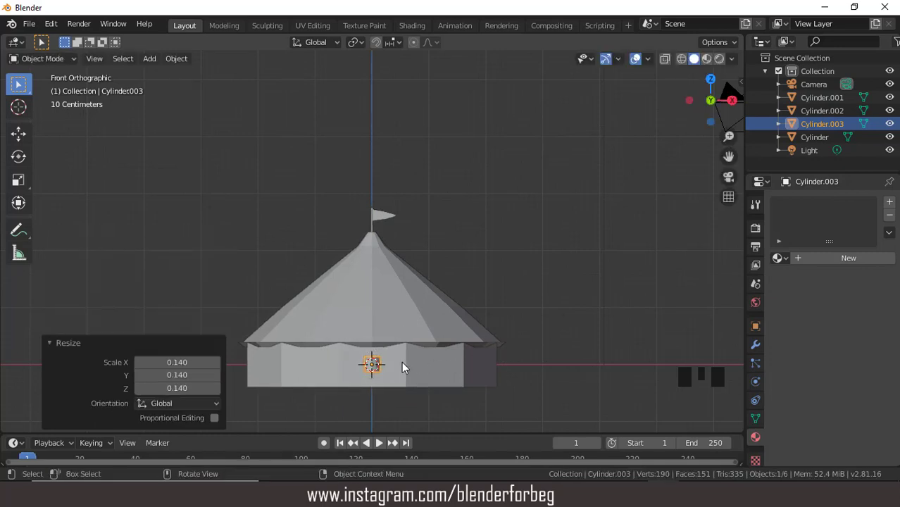
key("g")
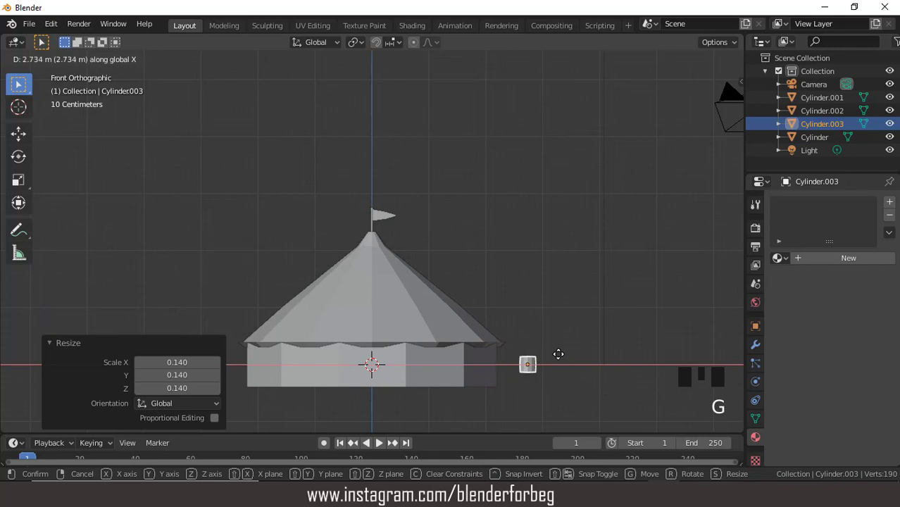
key("ctrl+KP_2")
key("ctrl+KP_2")
key("ctrl+KP_2")
key("ctrl+KP_2")
key("ctrl+KP_6")
key("ctrl+KP_6")
key("ctrl+KP_6")
key("ctrl+KP_6")
key("ctrl+KP_6")
key("shift+b")
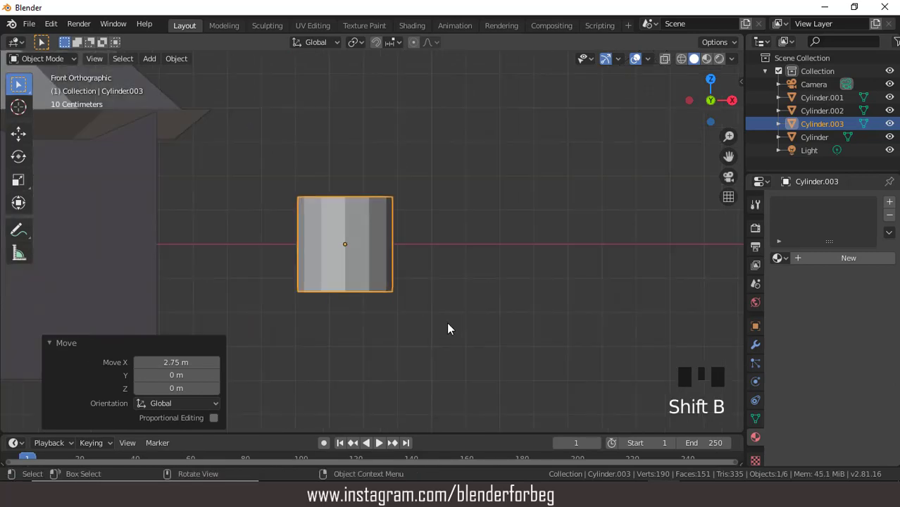
Thin the cylinder into a pole, nudge it toward the tent, lower it and stretch it taller.
key("s")
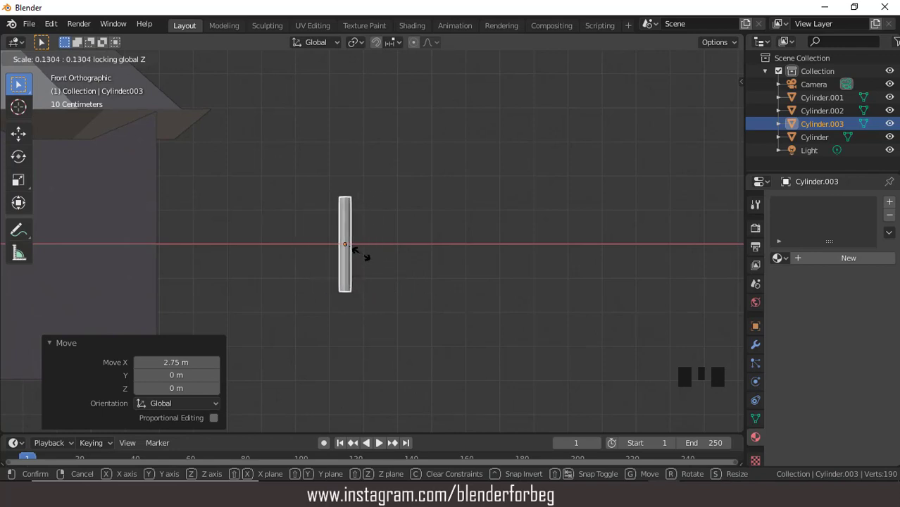
scroll("down", 3)
scroll("up", 3)
scroll("down", 3)
key("g")
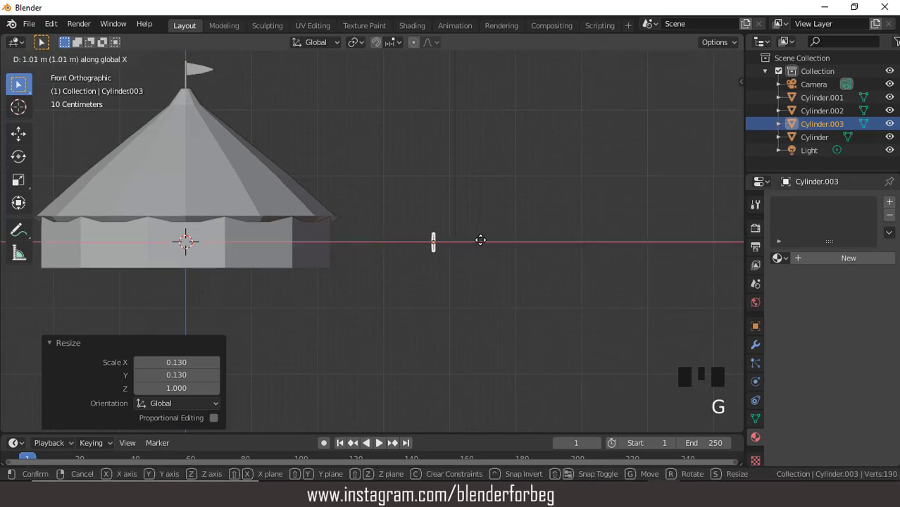
key("g")
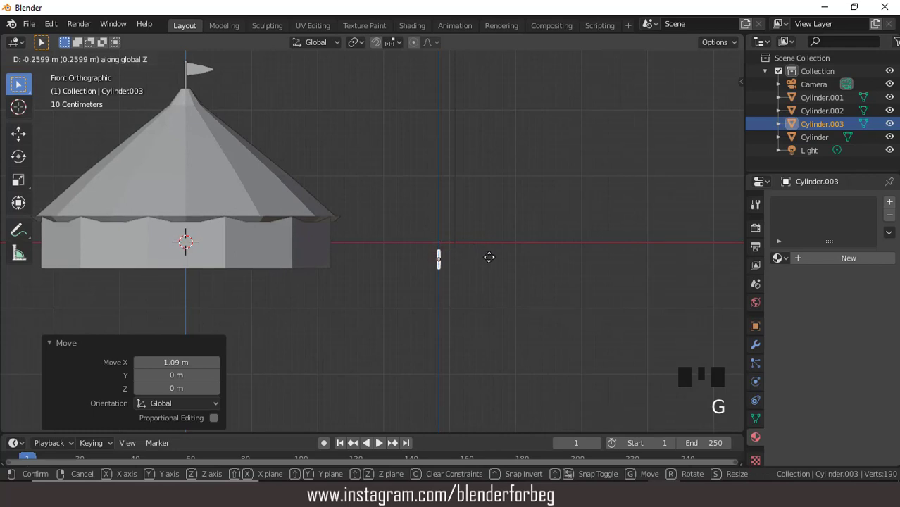
key("s")
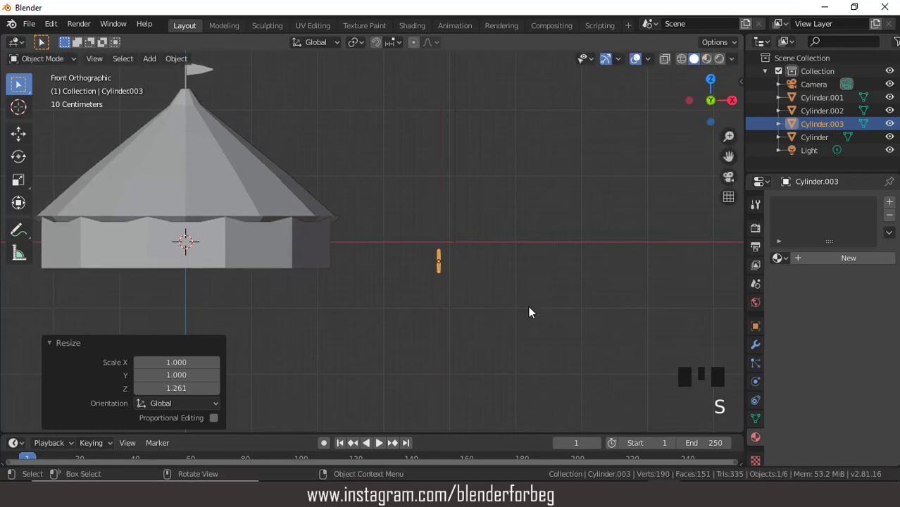
key("shift+b")
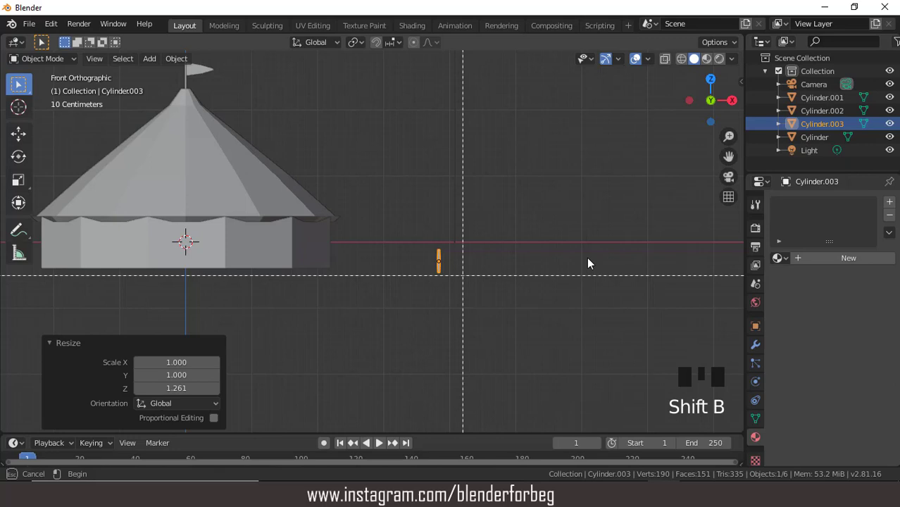
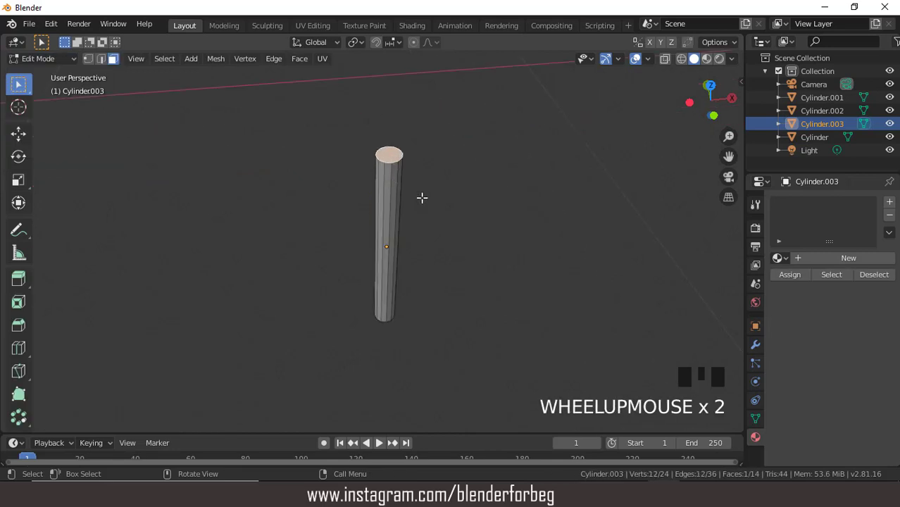
Extrude a slightly wider cap on the slim pole's top and slide the new edge loop upward.
key("e")
key("s")
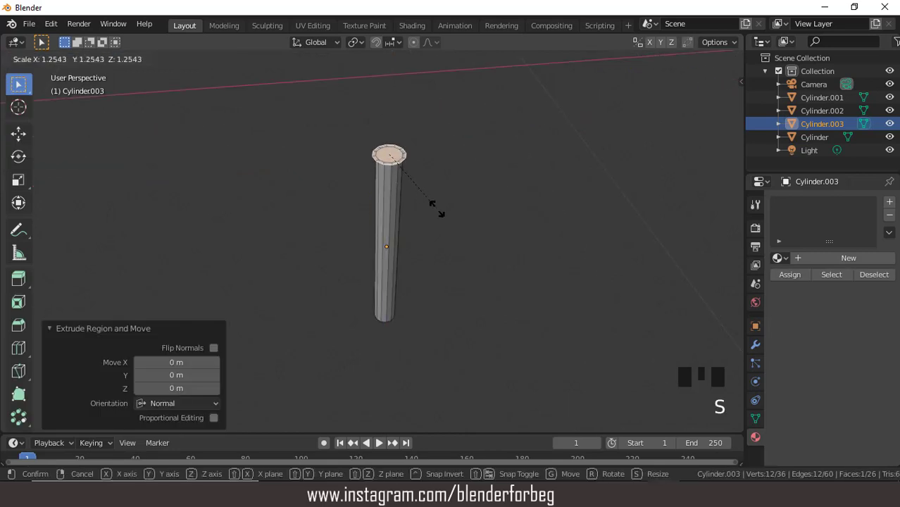
key("s")
key("e")
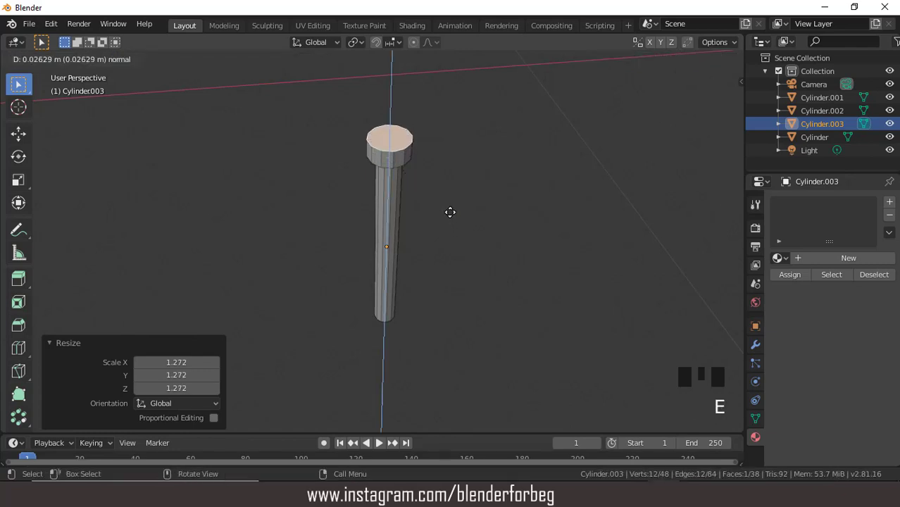
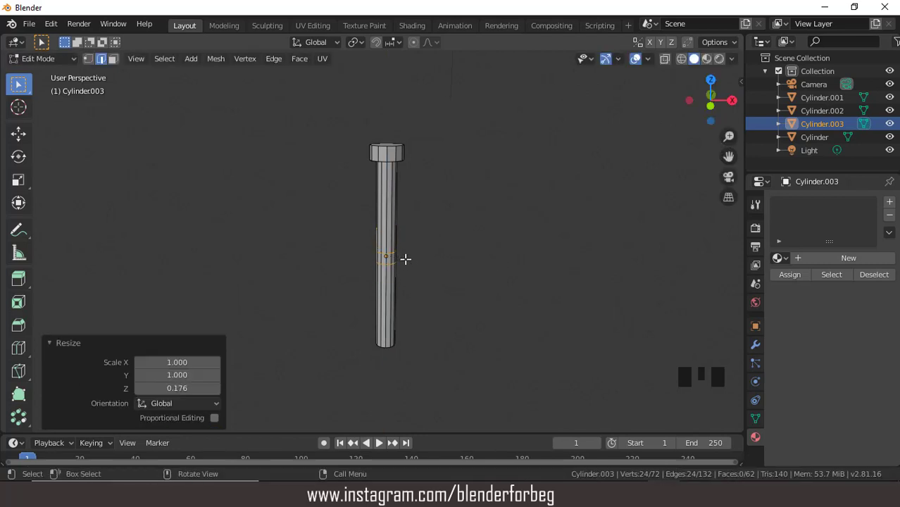
key("g")
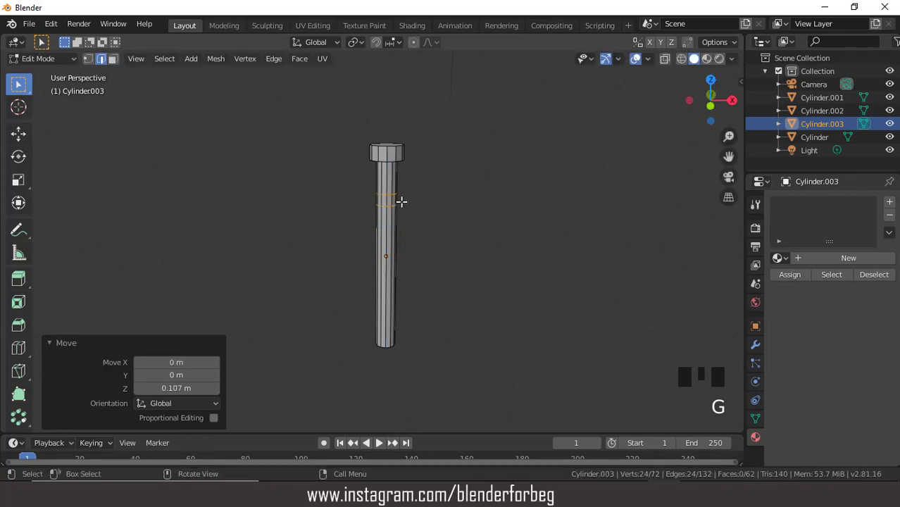
Frame the pole top straight from the front and switch to face select for its side faces.
scroll("down", 3)
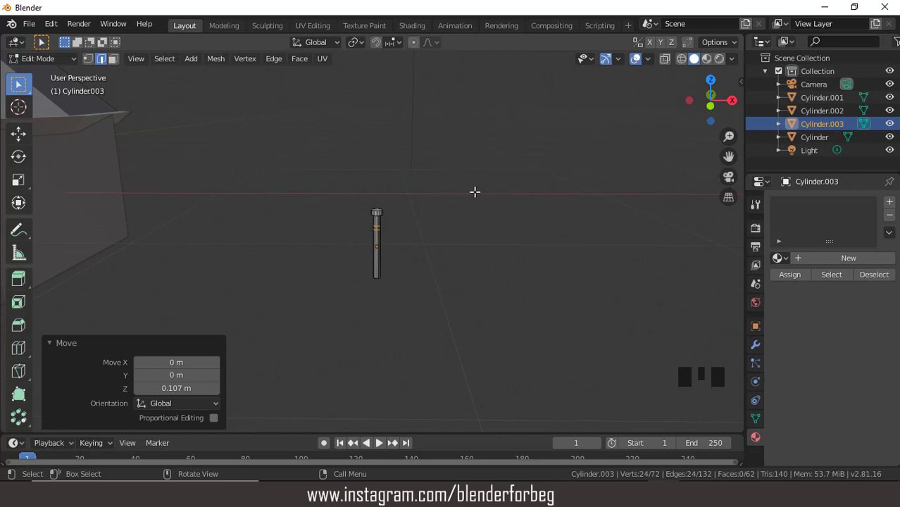
key("KP_1")
key("ctrl+KP_4")
key("ctrl+KP_4")
key("ctrl+KP_4")
key("ctrl+KP_4")
scroll("down", 3)
scroll("up", 3)
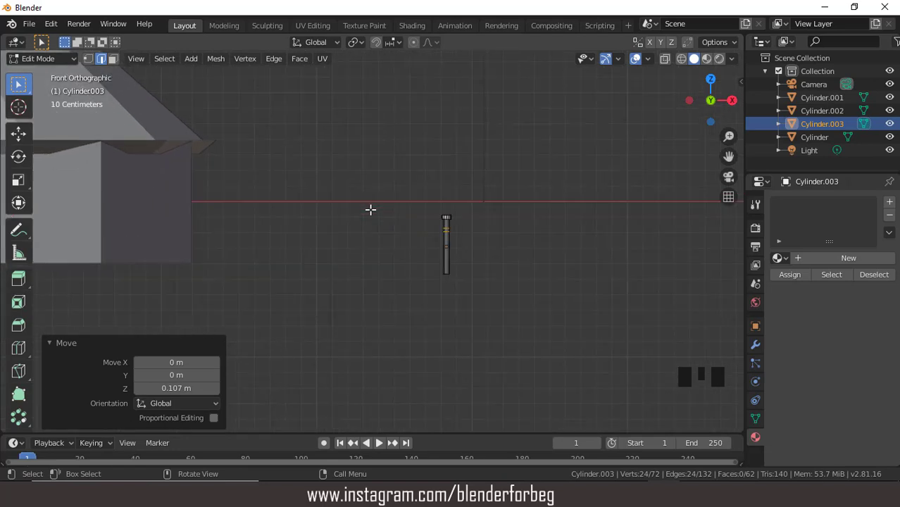
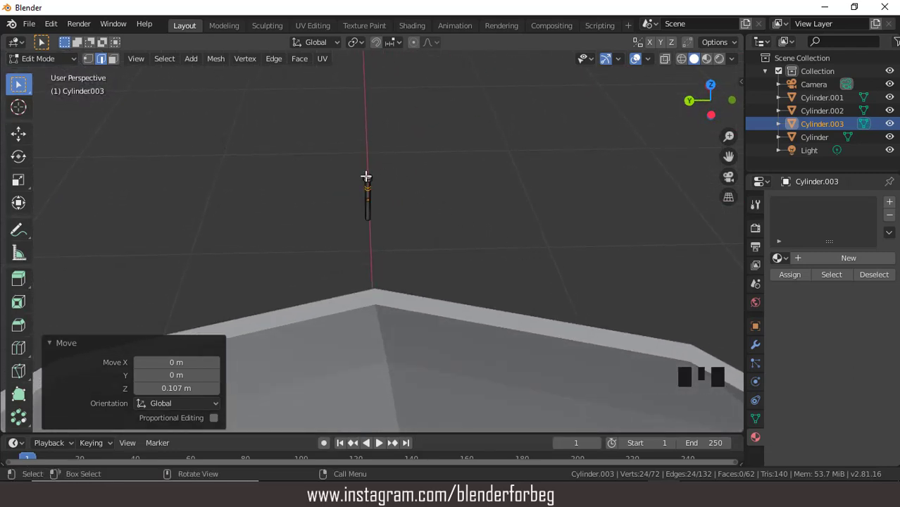
scroll("down", 3)
scroll("up", 3)
key("ctrl+KP_8")
key("ctrl+KP_8")
key("ctrl+KP_8")
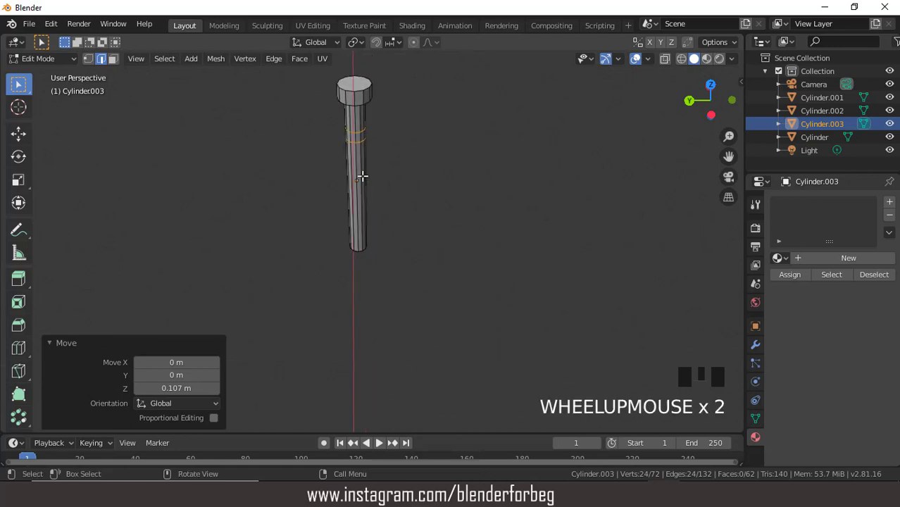
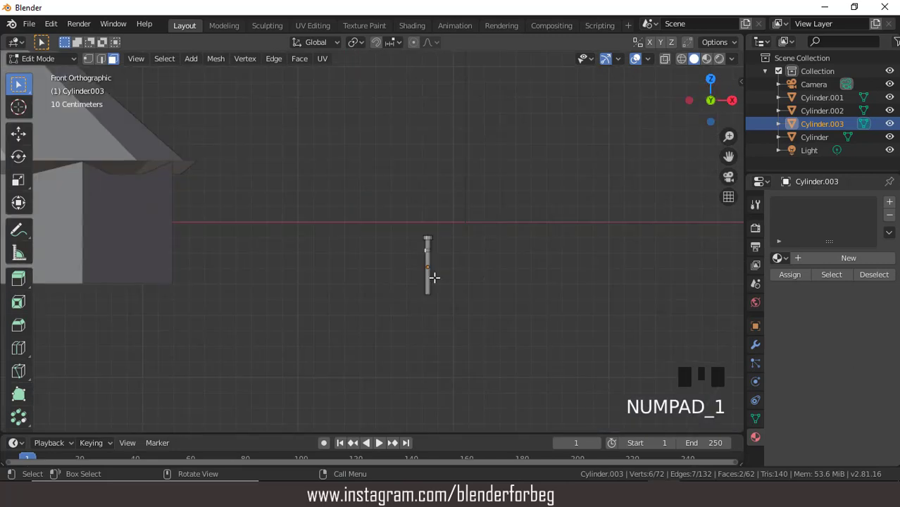
Extrude the pole's side faces into a thin rope and raise its end to the tent roof edge.
key("e")
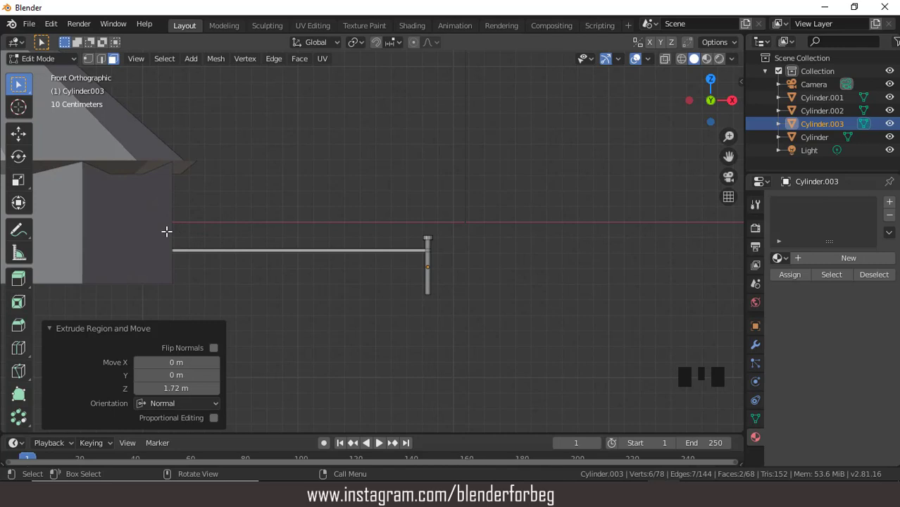
key("g")
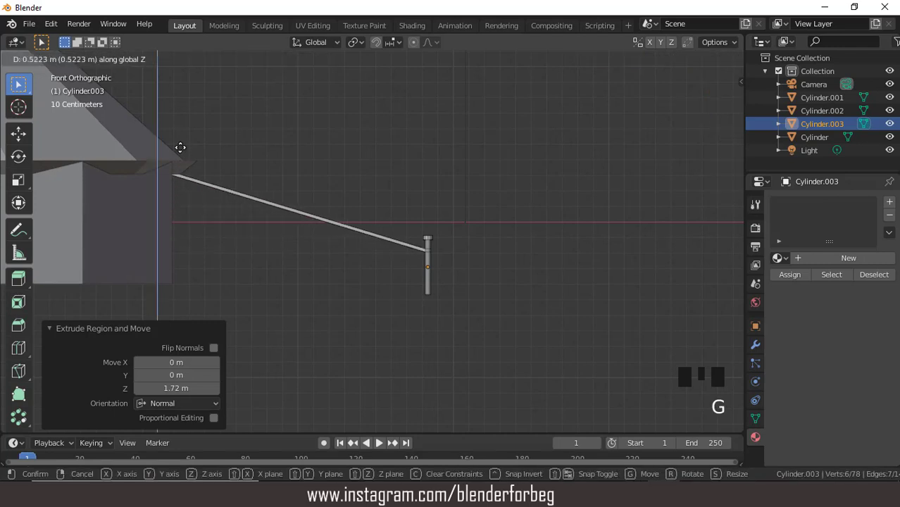
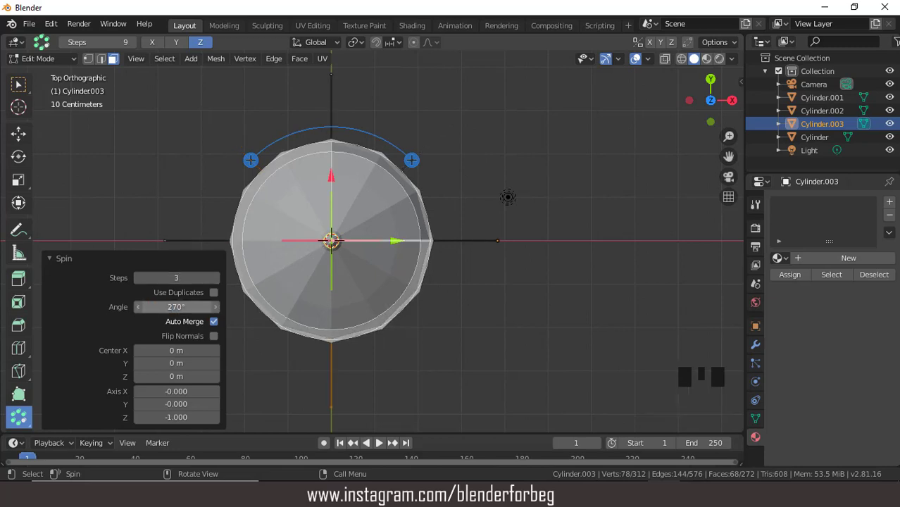
Orbit to check the four spun poles with ropes and return to Object Mode.
scroll("down", 3)
left_click_drag(437, 262, 25, 87)
left_click(25, 88)
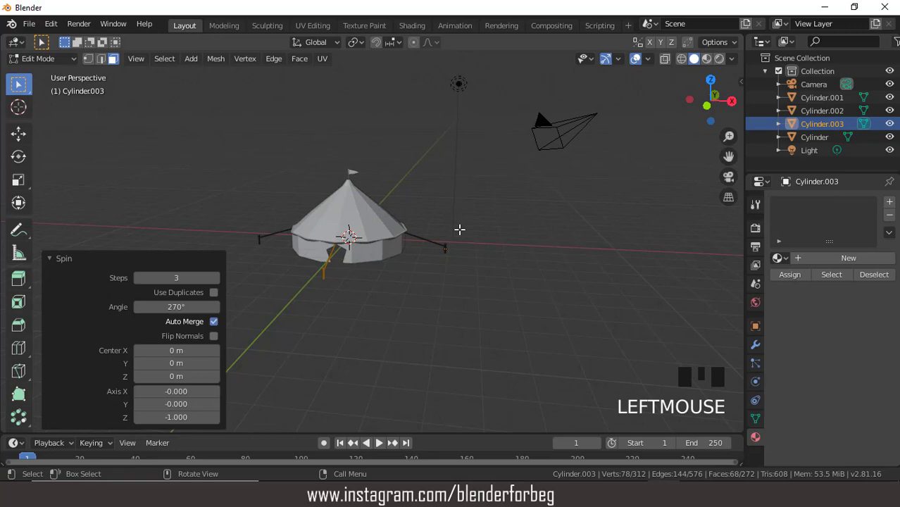
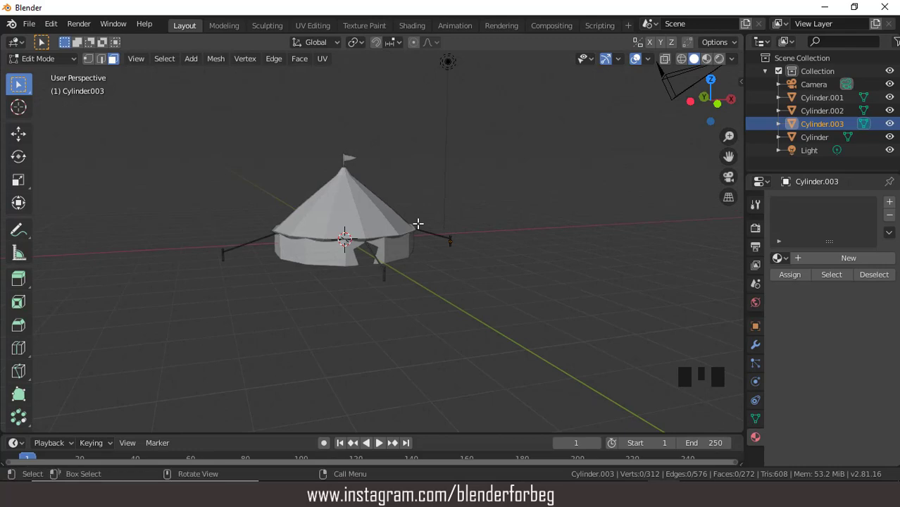
key("KP_1")
scroll("up", 3)
Add a circle under the tent, scale it past the poles from top view and lower it to the base.
left_click_drag(57, 64, 235, 75)
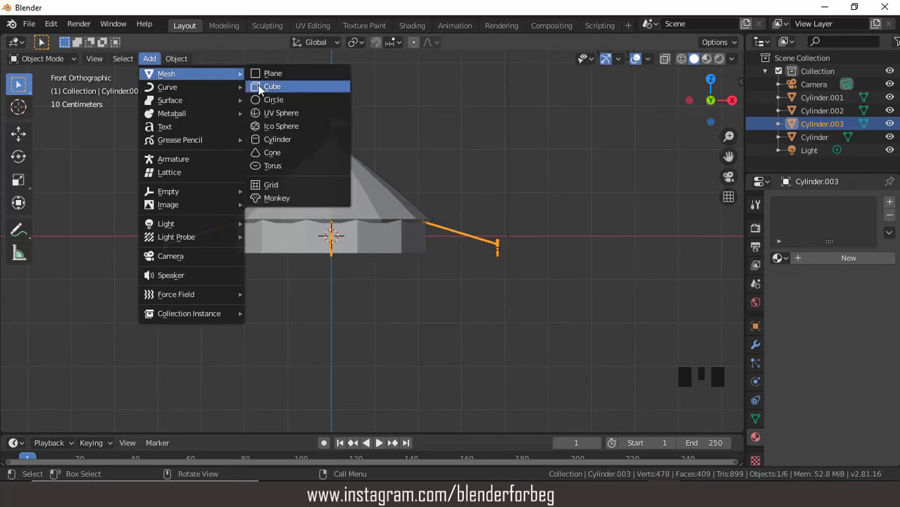
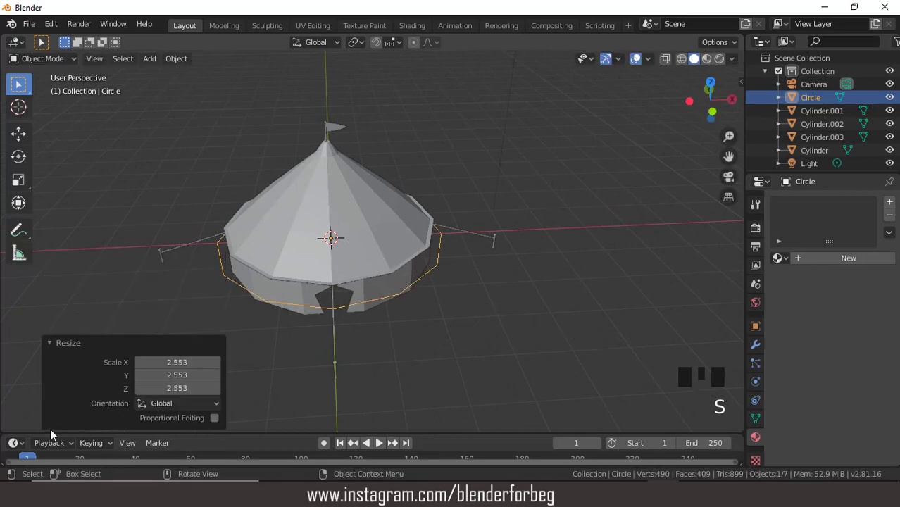
key("KP_7")
key("s")
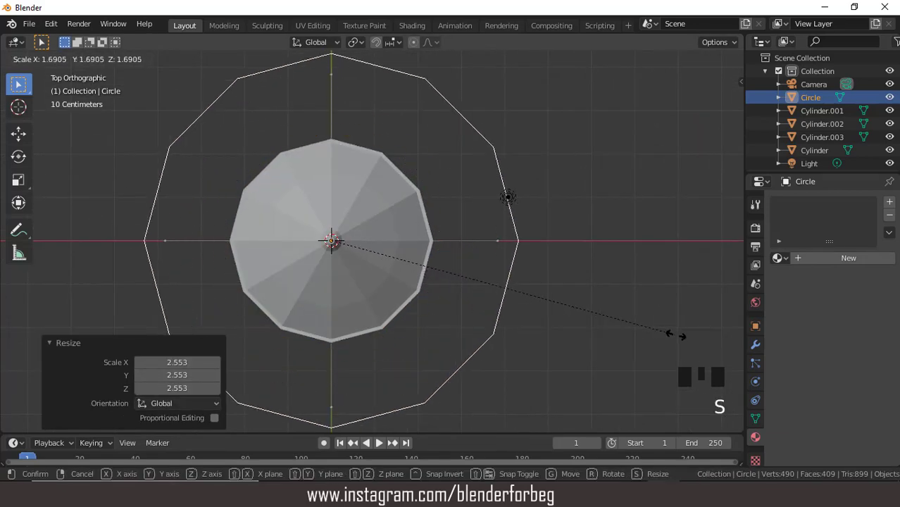
scroll("down", 3)
key("KP_1")
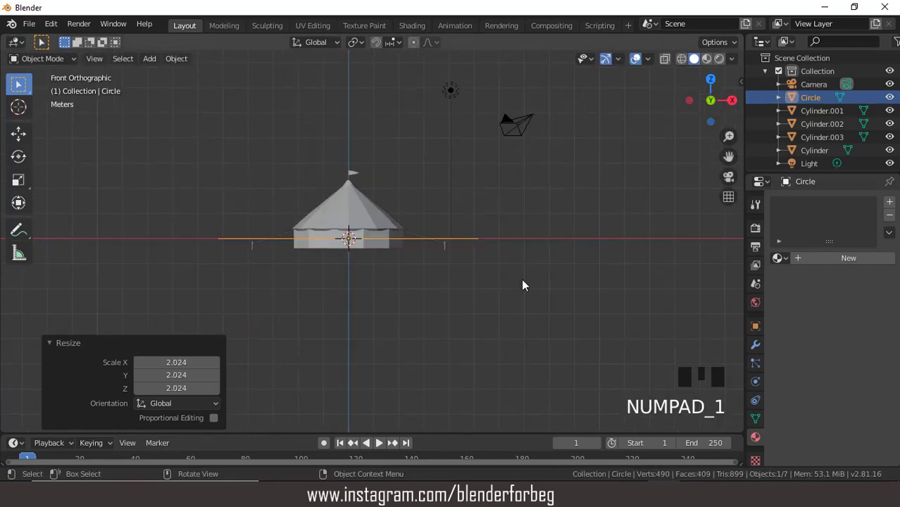
key("g")
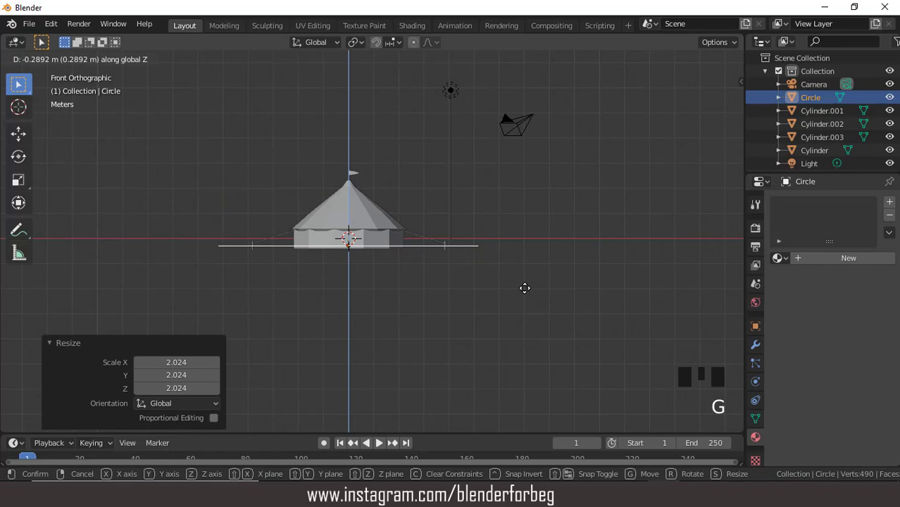
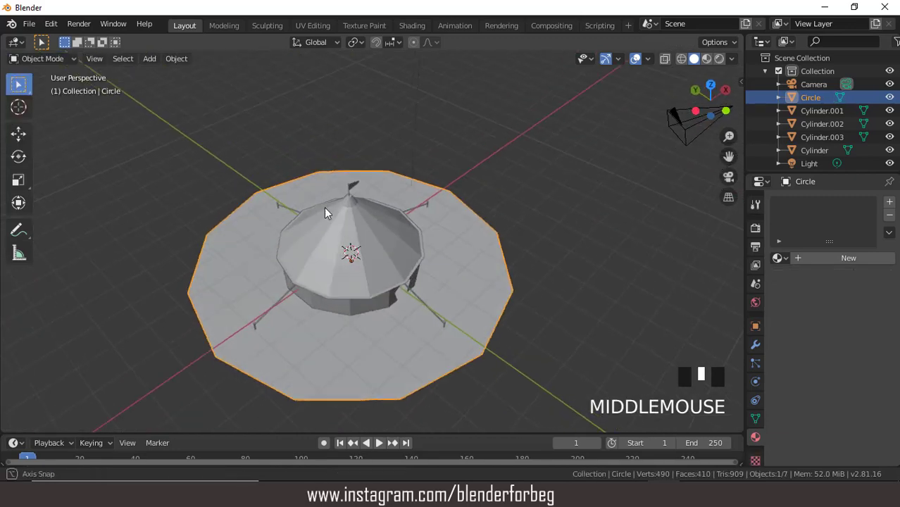
Select the tent walls, roof and flag together.
key("KP_1")
scroll("up", 3)
scroll("down", 3)
left_click_drag(434, 215, 402, 274)
left_click(399, 269)
left_click(379, 221)
left_click(339, 124)
scroll("up", 3)
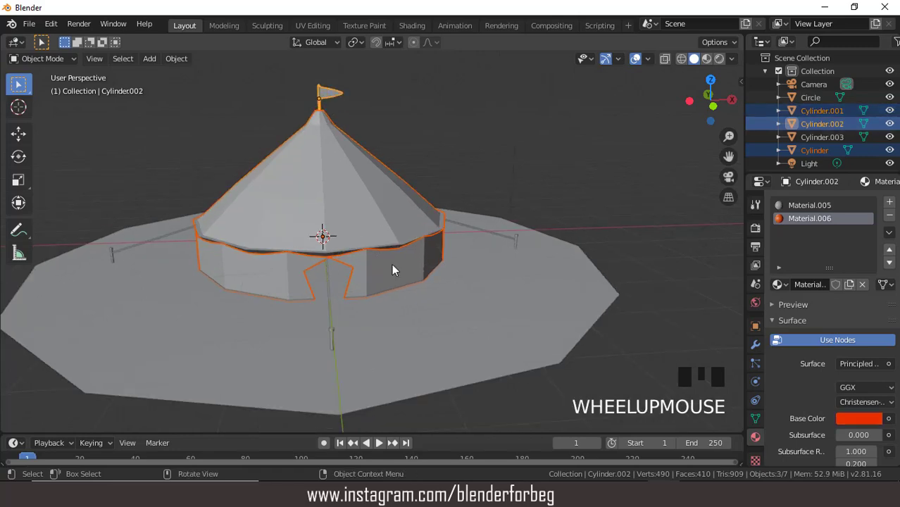
Rotate them about Z so the doorway sits between two poles, then select the ground disc.
key("r")
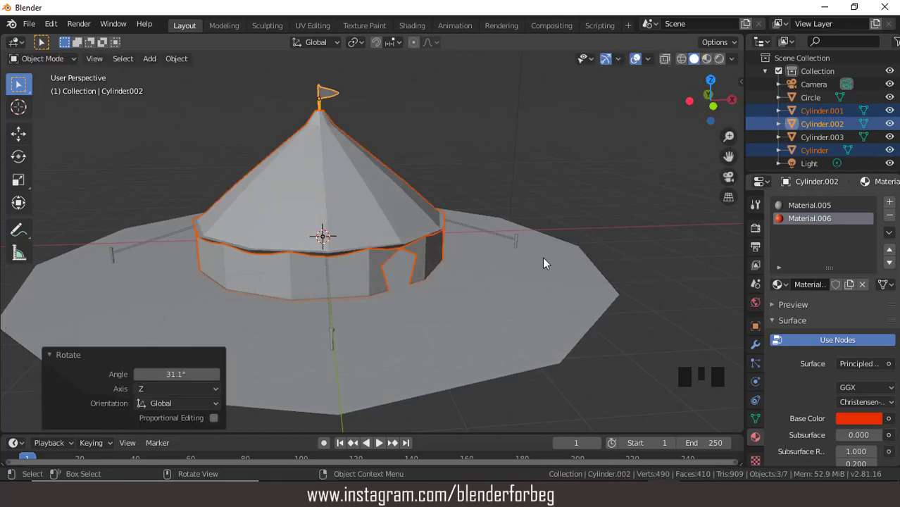
left_click_drag(538, 290, 488, 212)
key("r")
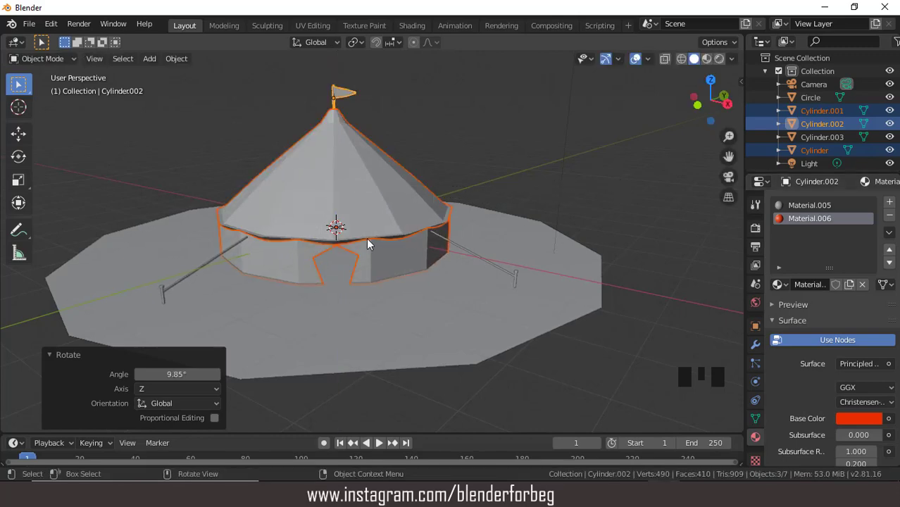
scroll("down", 3)
scroll("up", 3)
left_click_drag(426, 251, 420, 309)
left_click(420, 310)
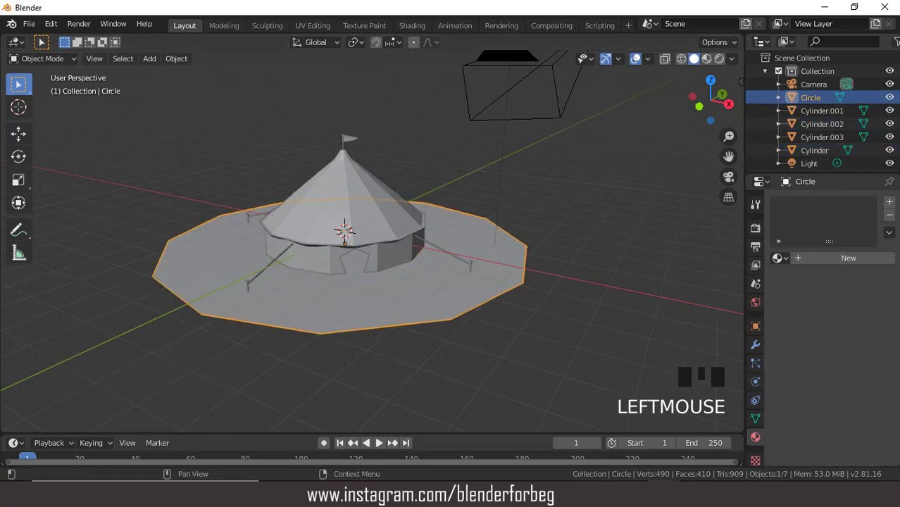
Give the ground disc a new material with a pinkish Base Color.
left_click_drag(852, 260, 862, 389)
left_click(863, 394)
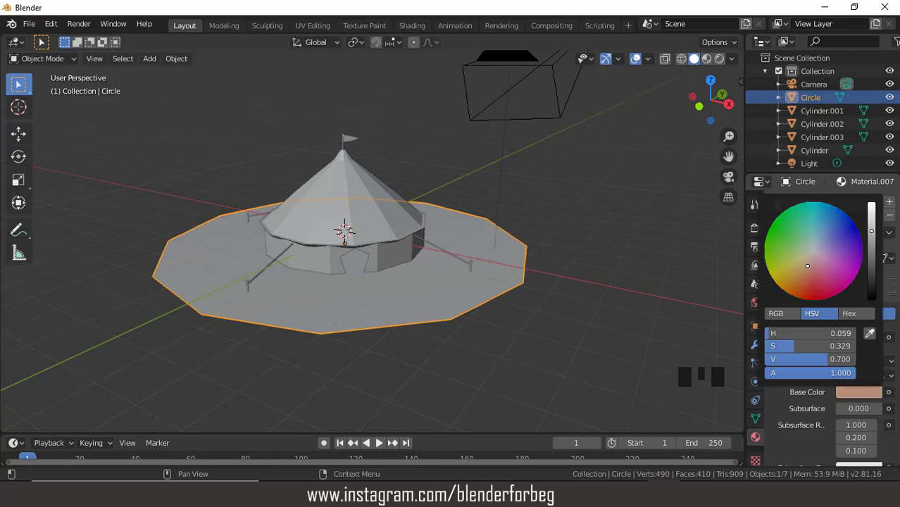
left_click(706, 64)
scroll("down", 3)
left_click(638, 63)
scroll("up", 3)
left_click_drag(637, 60, 632, 75)
Give the poles and ropes a new material with a dark Base Color.
left_click(494, 273)
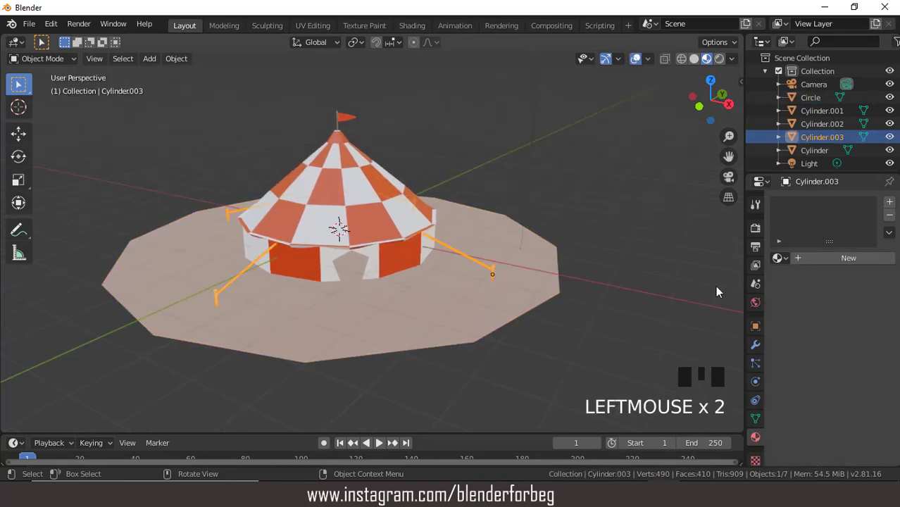
left_click_drag(853, 263, 856, 358)
left_click_drag(860, 397, 876, 275)
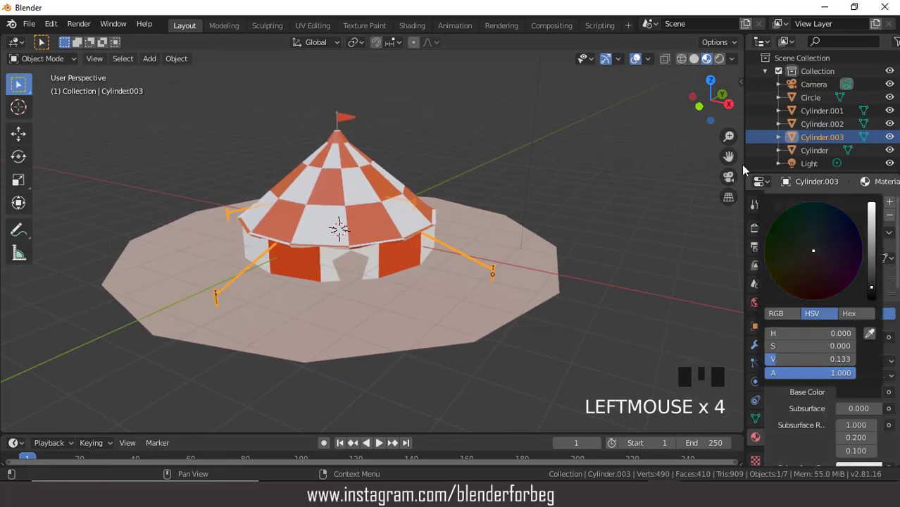
left_click(637, 67)
left_click(637, 67)
scroll("up", 3)
scroll("down", 3)
scroll("up", 3)
left_click(639, 65)
Preview the coloured tent scene in Rendered shading with lighting and shadows.
left_click_drag(589, 181, 455, 152)
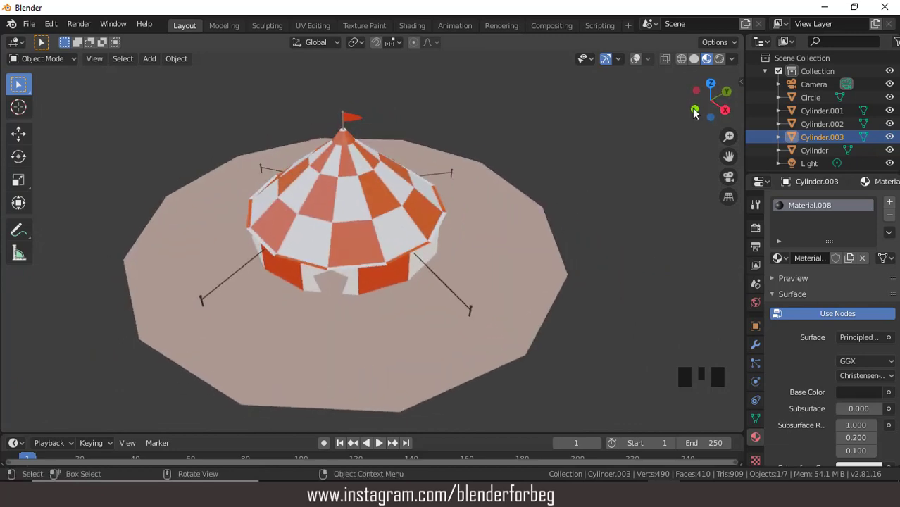
left_click(723, 65)
scroll("down", 3)
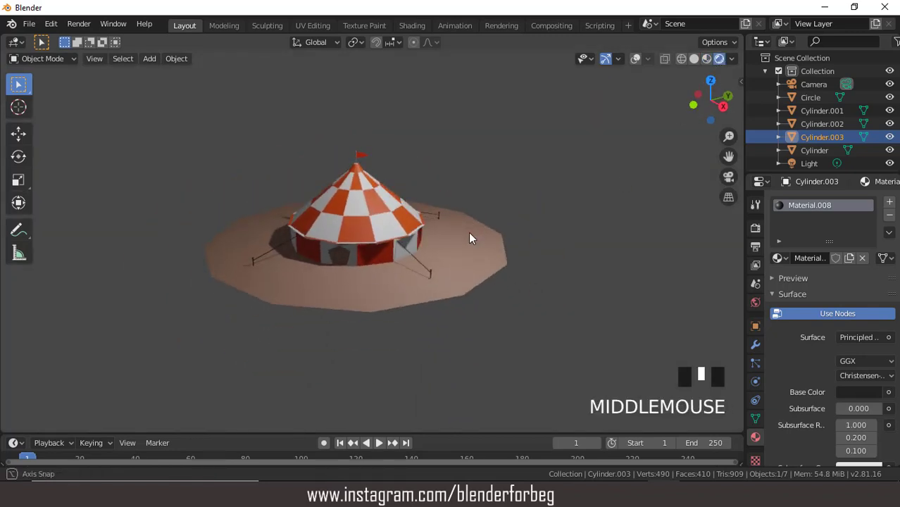